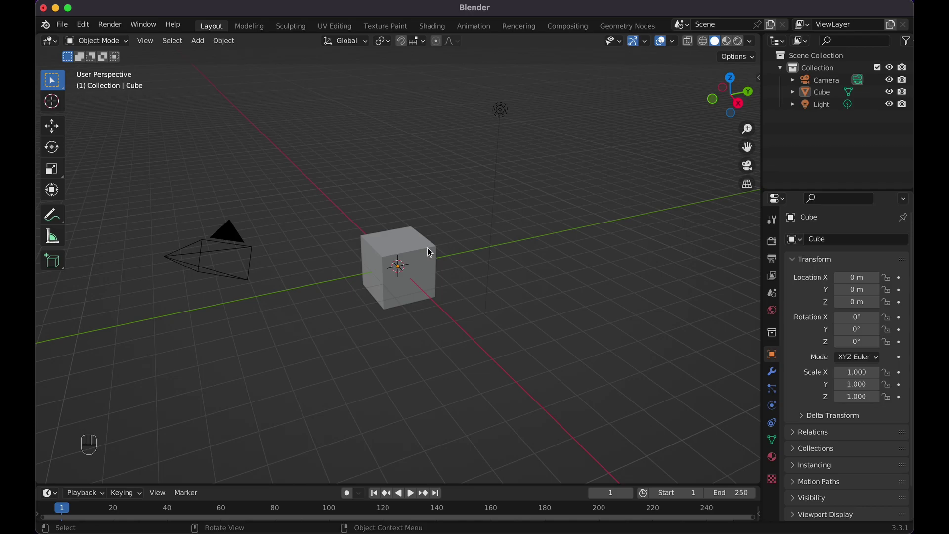
Step: Delete the default cube, leaving only the camera and light in the scene
click(429, 252)
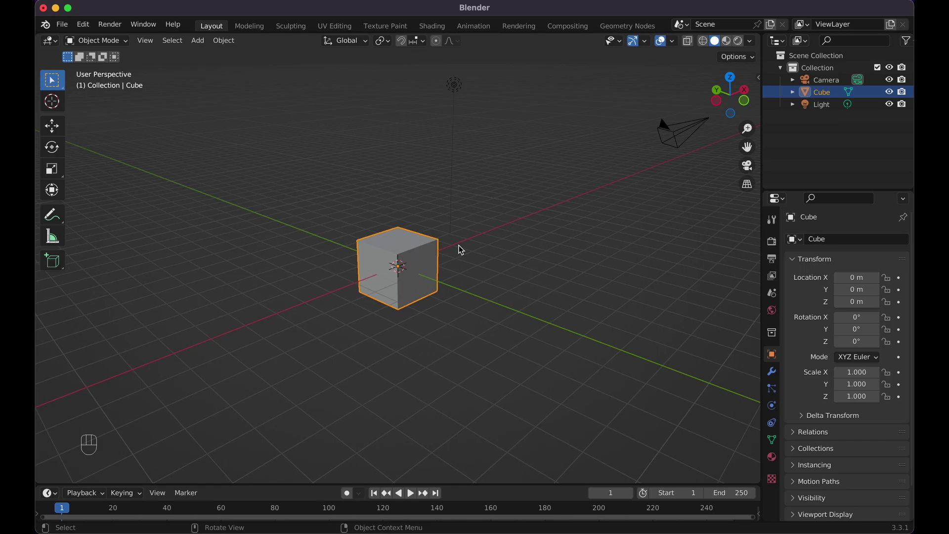
key(x)
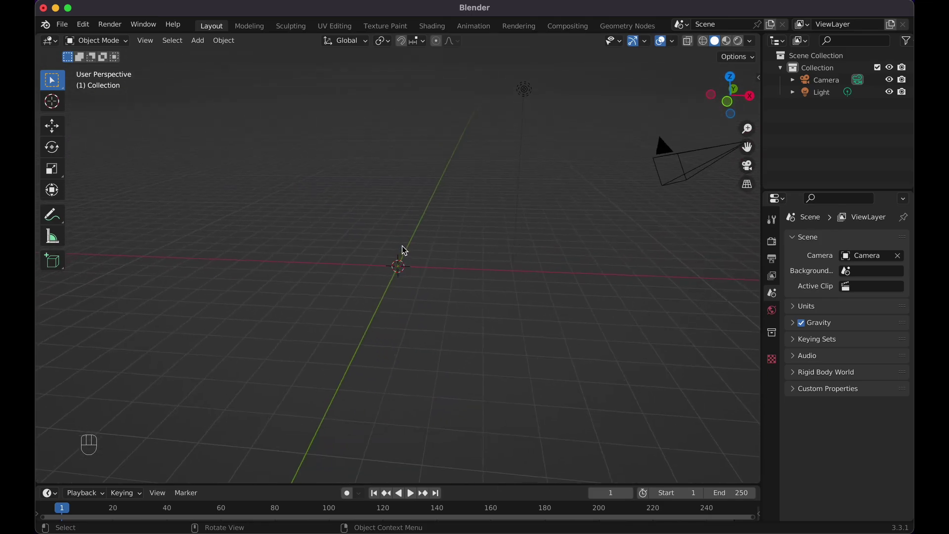
drag(416, 255, 451, 268)
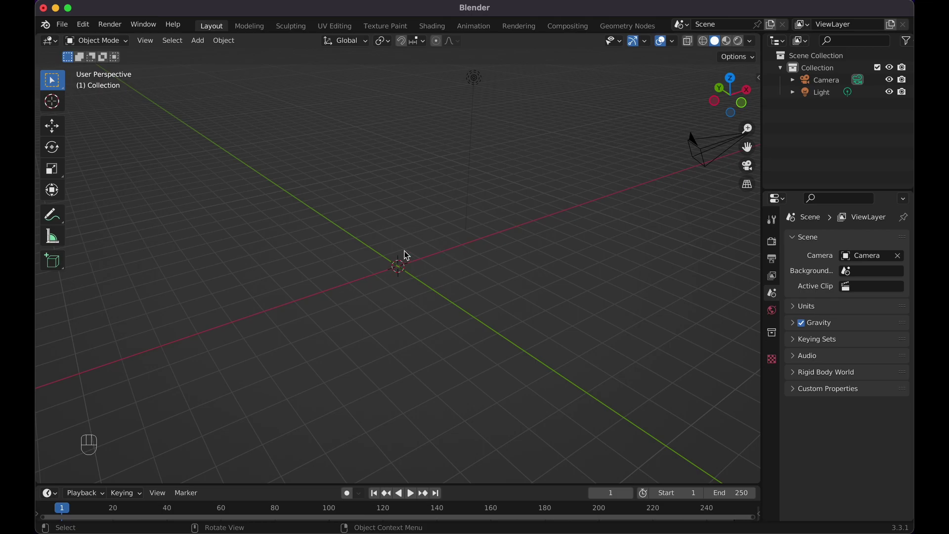
Step: Add a UV sphere and move it about 1.22 m up along Z in front view
key(shift+a)
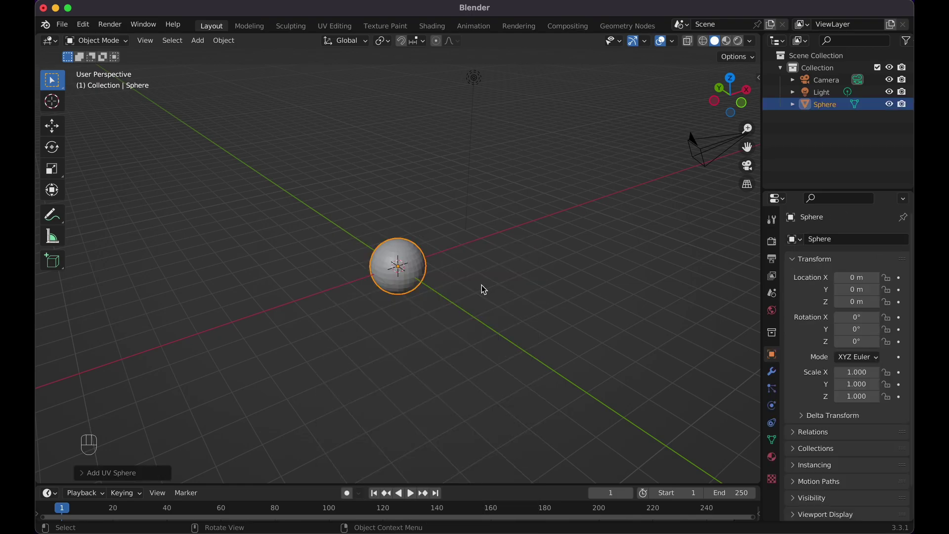
right_click(422, 272)
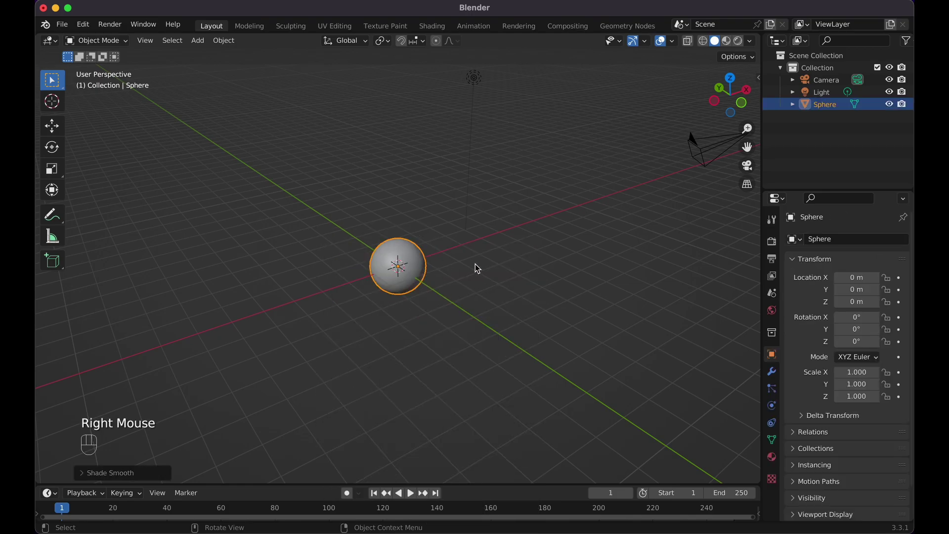
key(KP_1)
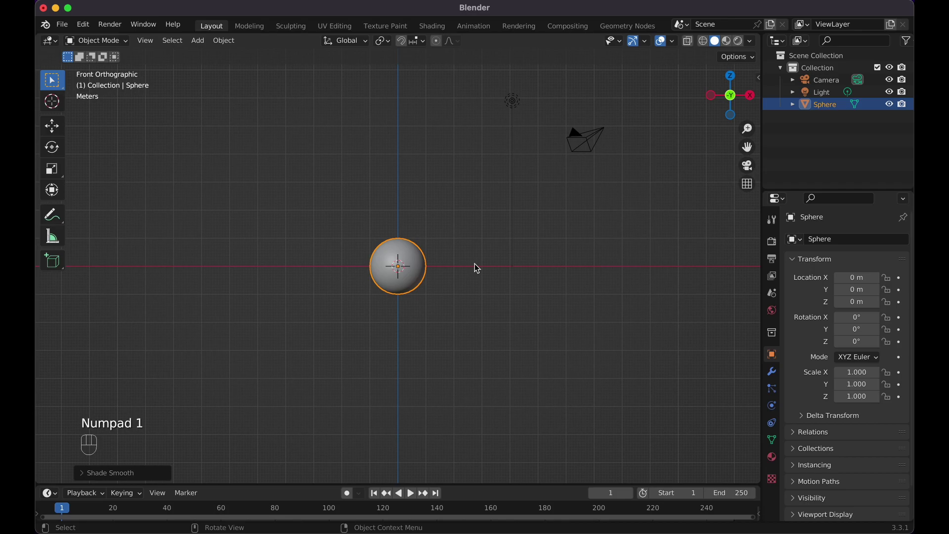
key(g)
key(z)
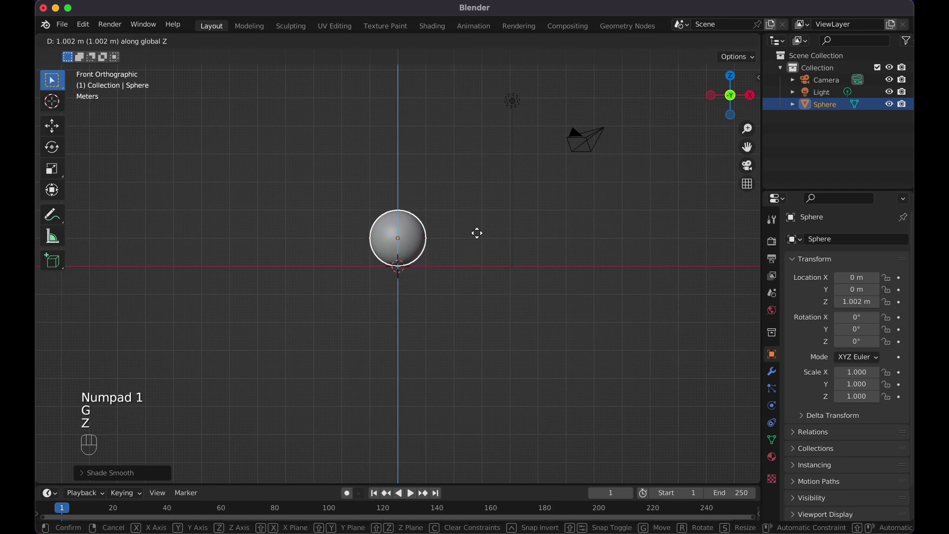
click(480, 232)
Step: Orbit back to a perspective angle around the sphere and deselect it
middle_click(513, 204)
drag(507, 210, 489, 220)
middle_click(489, 220)
drag(472, 230, 409, 245)
drag(408, 244, 489, 233)
click(461, 212)
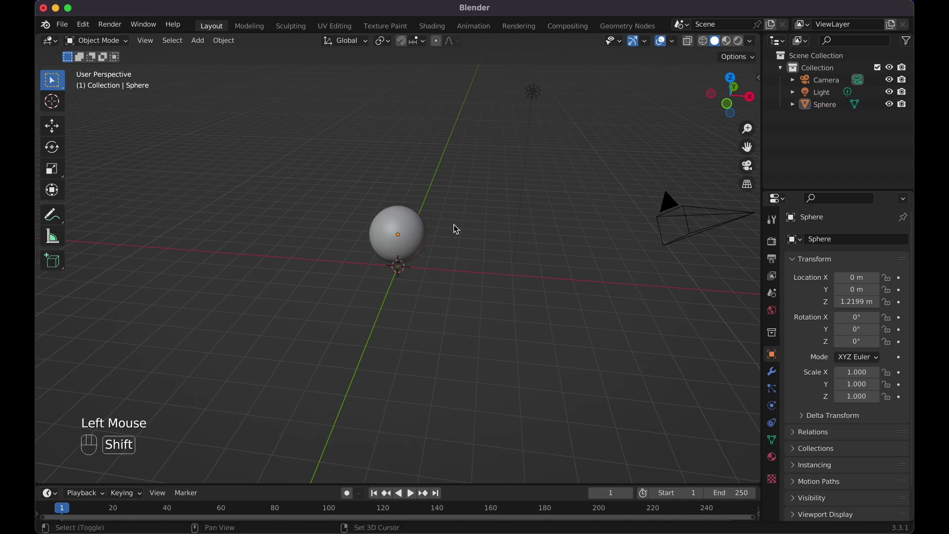
Step: Add a plane and scale it up to about 5.28 times its size
key(shift+a)
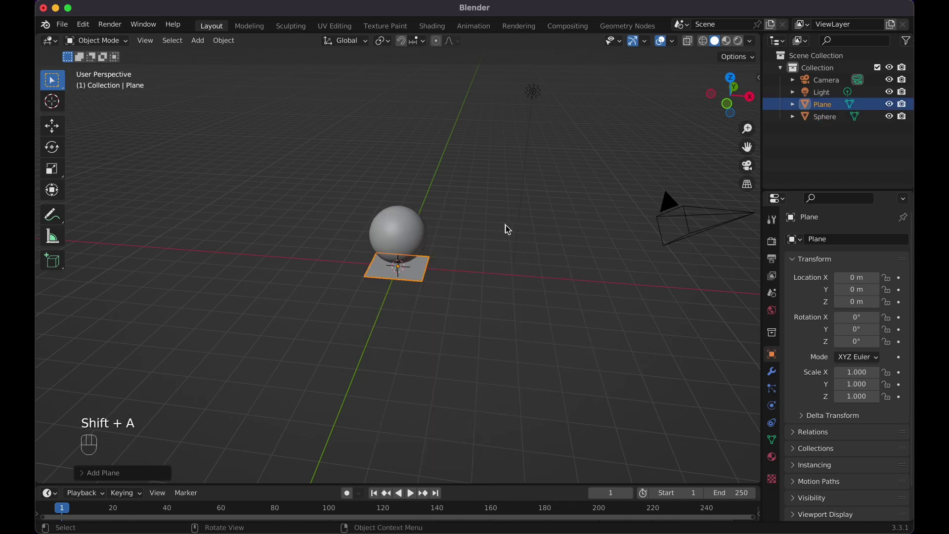
key(s)
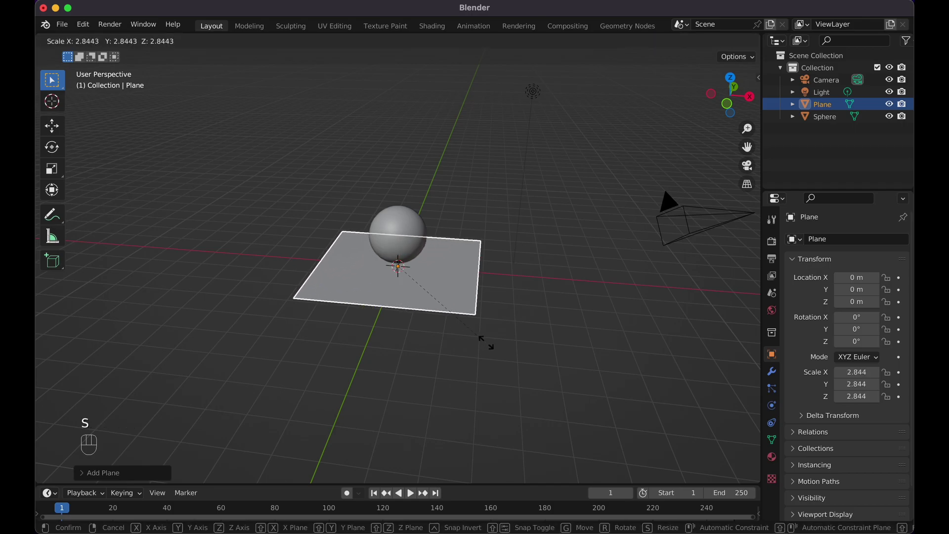
click(574, 391)
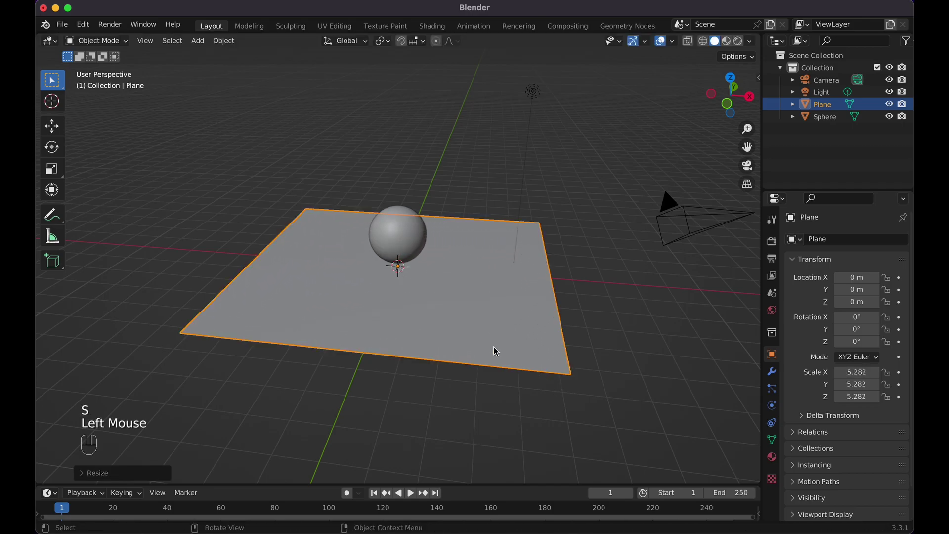
drag(591, 366, 588, 364)
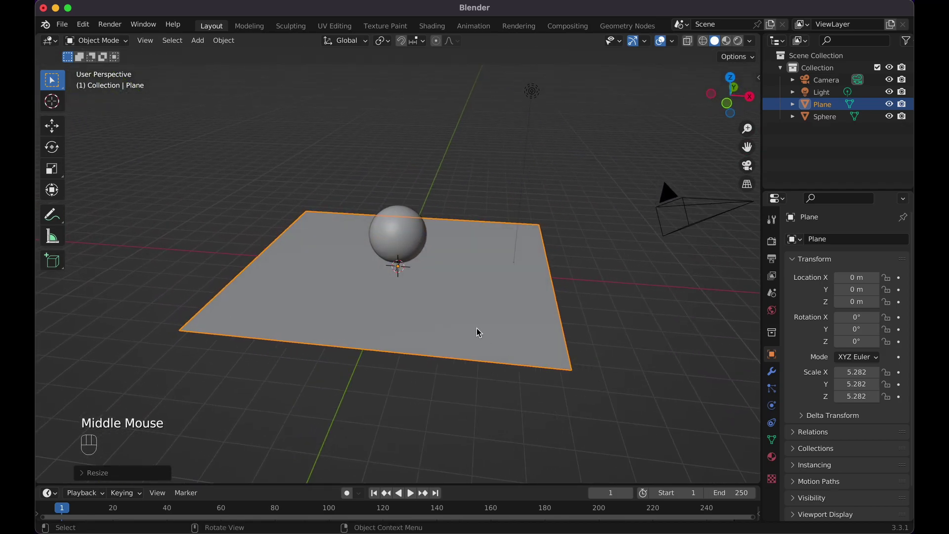
drag(501, 310, 492, 320)
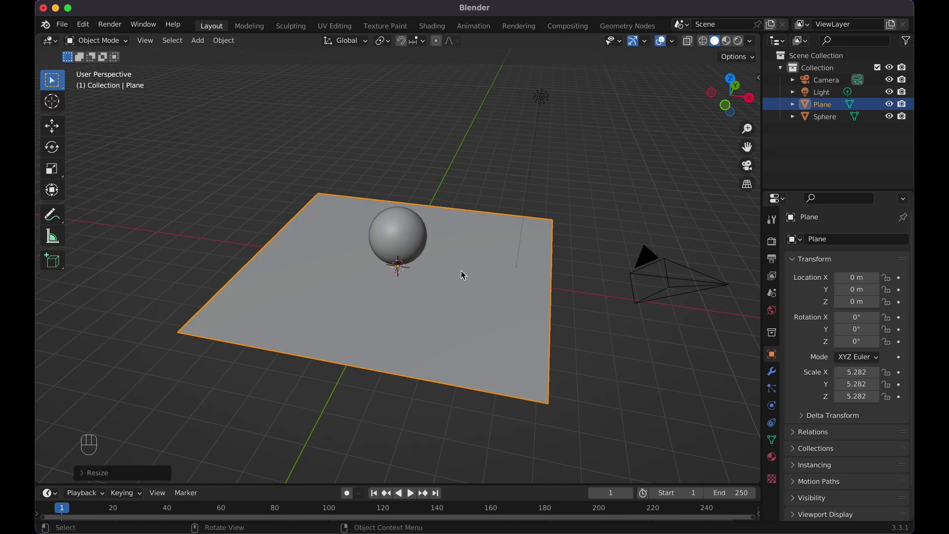
Step: Move the plane up along Z to about 4.2 m so it hovers above the sphere
key(g)
key(z)
click(463, 157)
drag(476, 282, 480, 257)
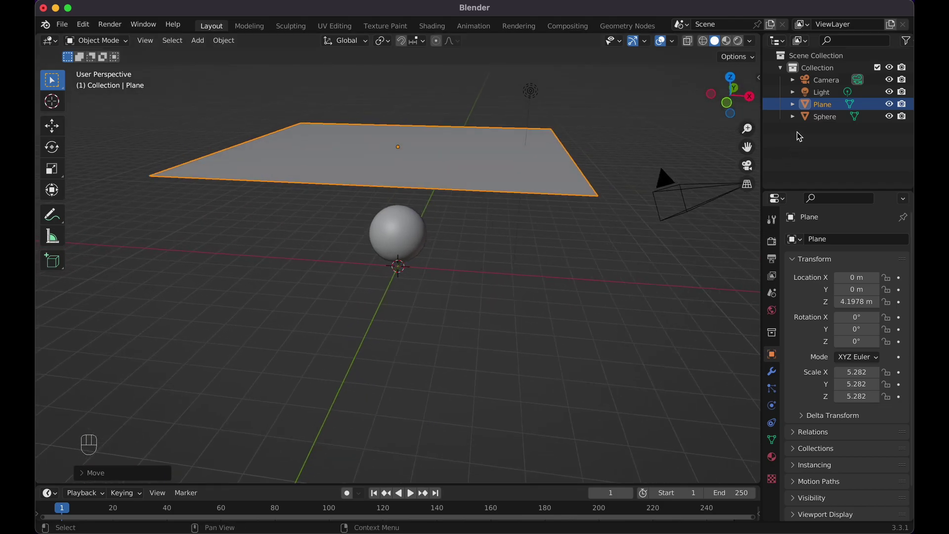
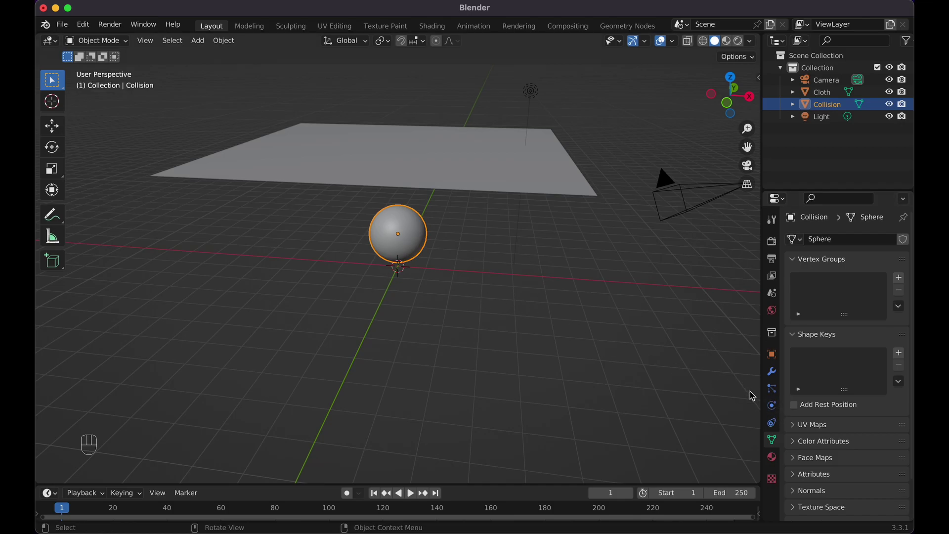
Step: Show the Physics properties for the sphere, now named Collision, with the plane named Cloth
click(773, 414)
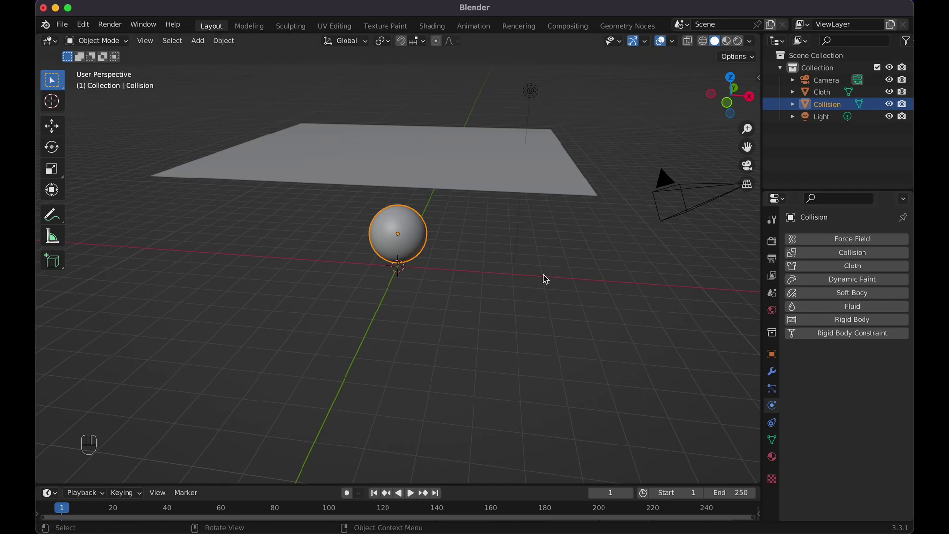
scroll(down, 3)
drag(486, 235, 489, 226)
scroll(up, 3)
scroll(down, 3)
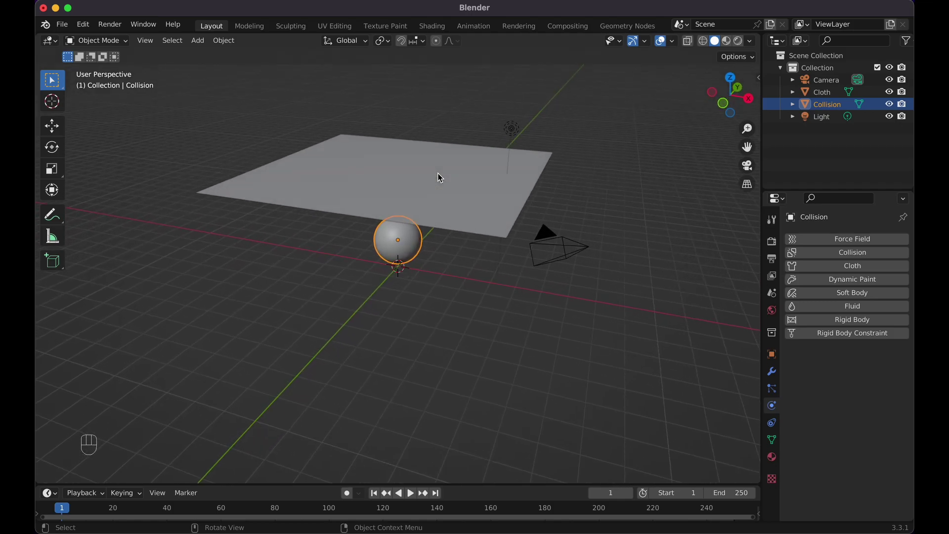
Step: Give the Cloth plane cloth physics and play the animation twice, rewinding to frame 1 each time
click(442, 180)
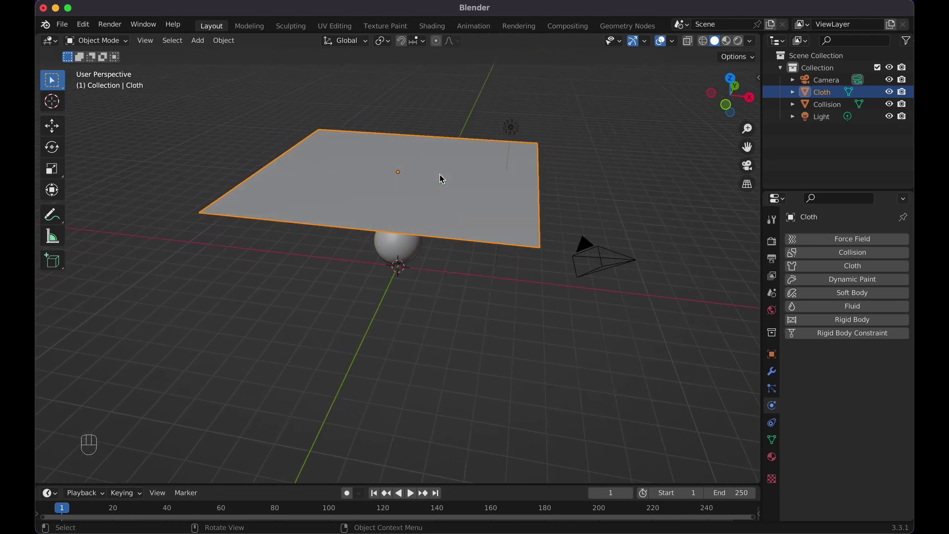
click(852, 267)
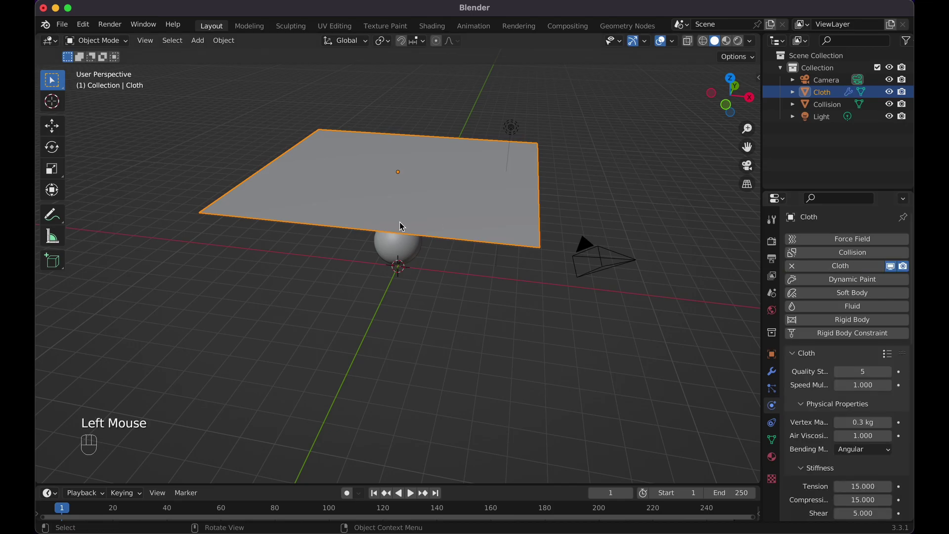
key(space)
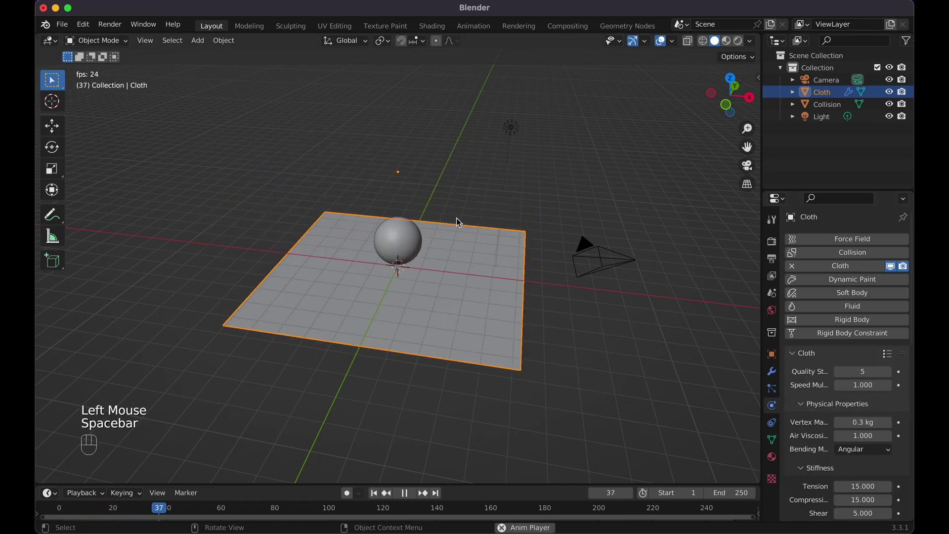
key(space)
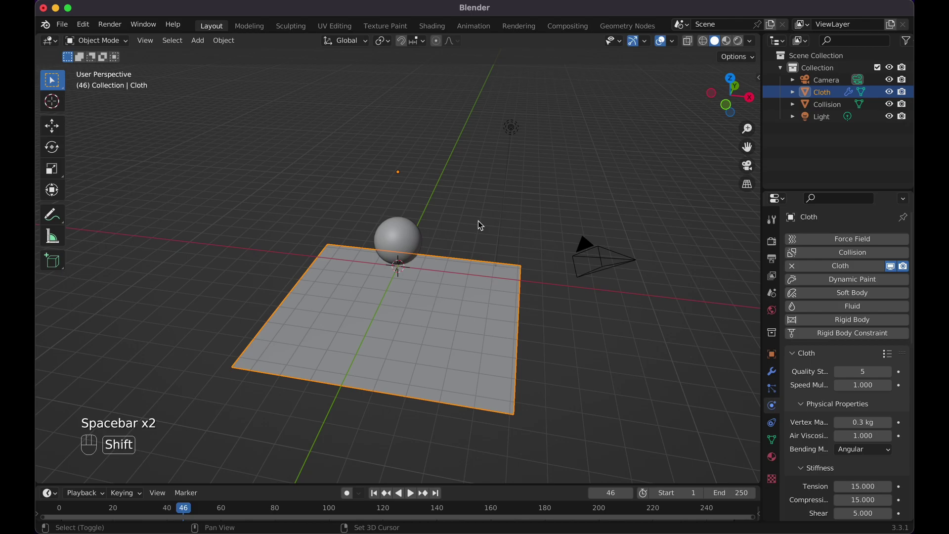
key(shift+Left)
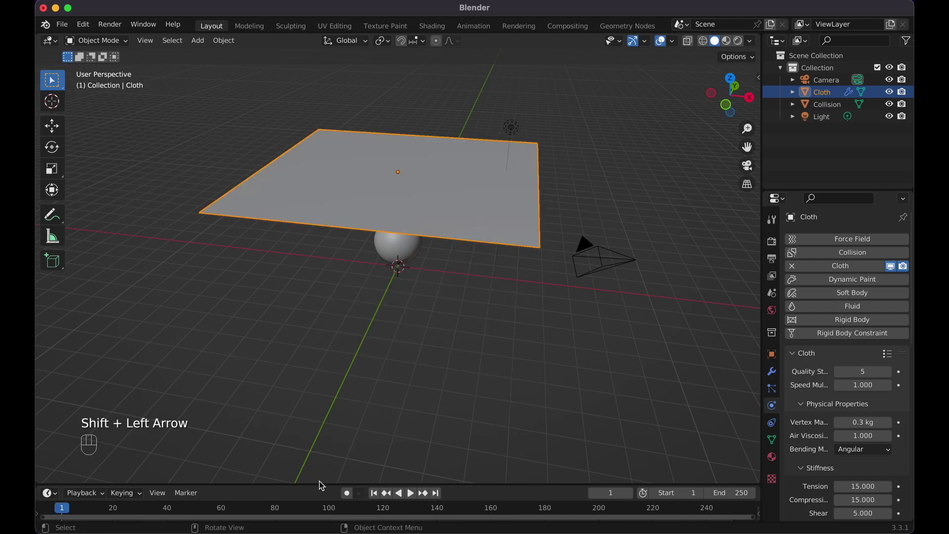
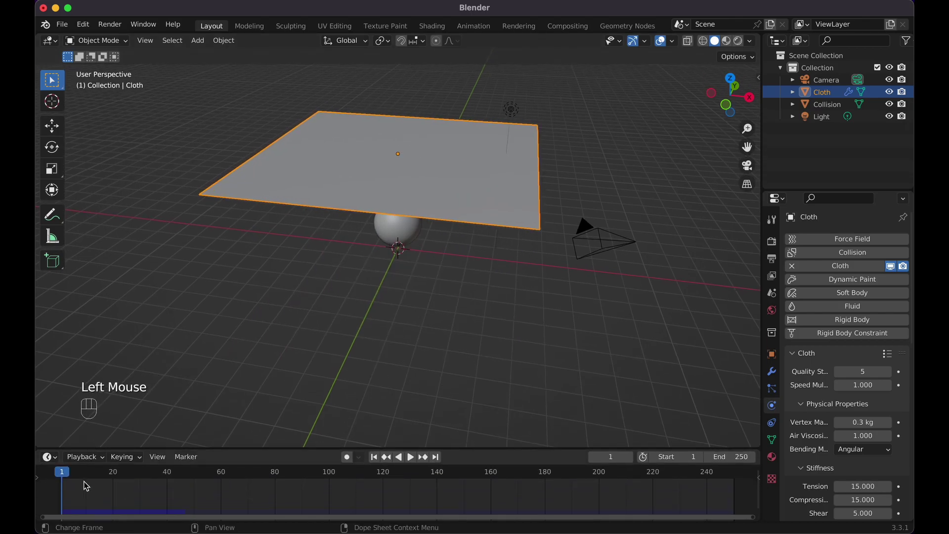
key(space)
key(space)
key(shift+Left)
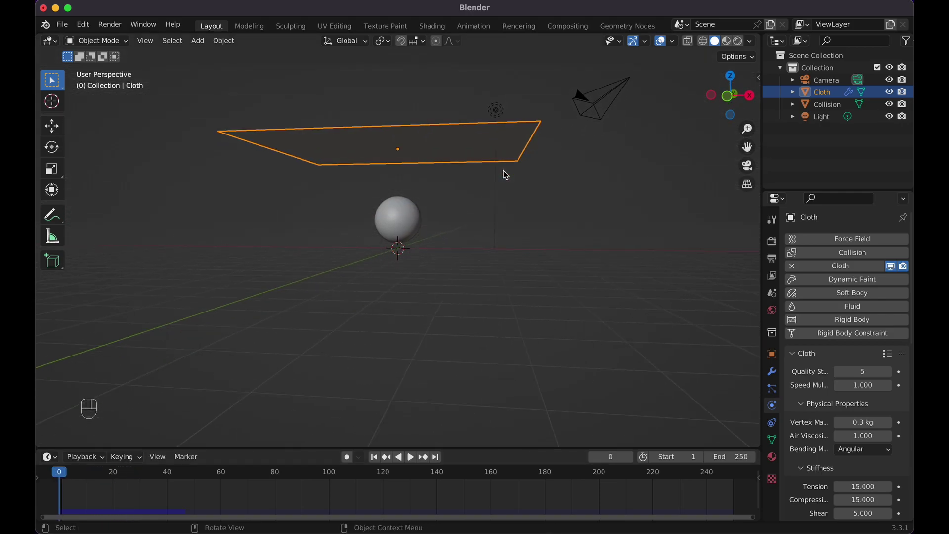
Step: Give the Collision sphere collision physics, replay the cloth drop against it, and rewind to frame 1
click(414, 224)
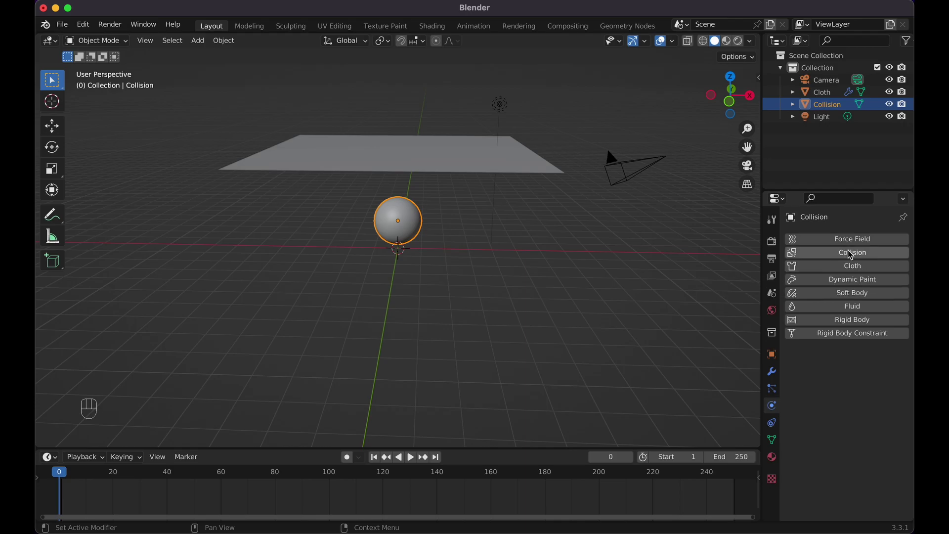
click(850, 255)
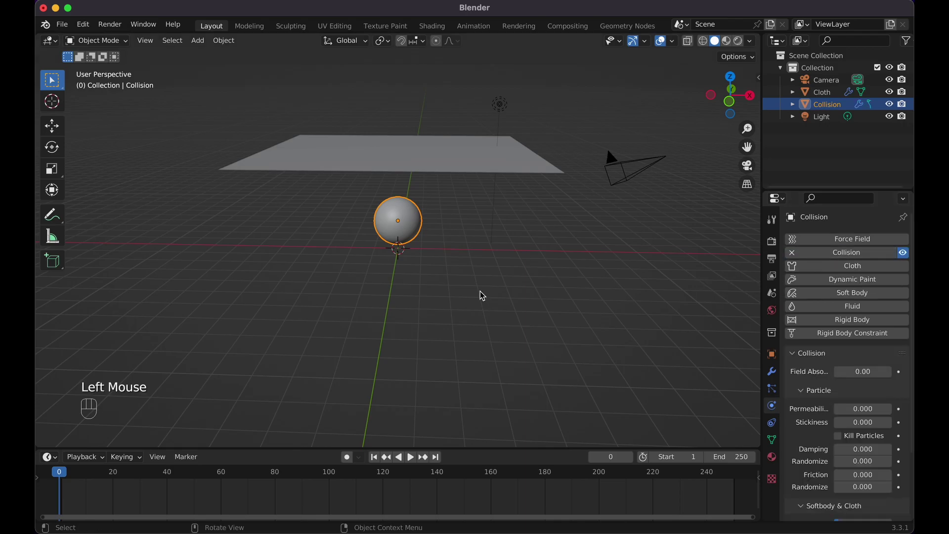
key(space)
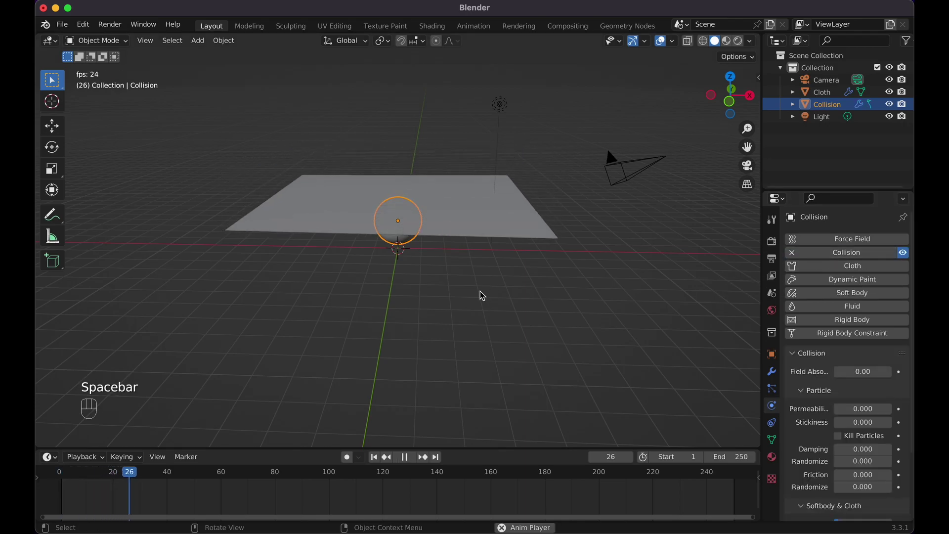
key(space)
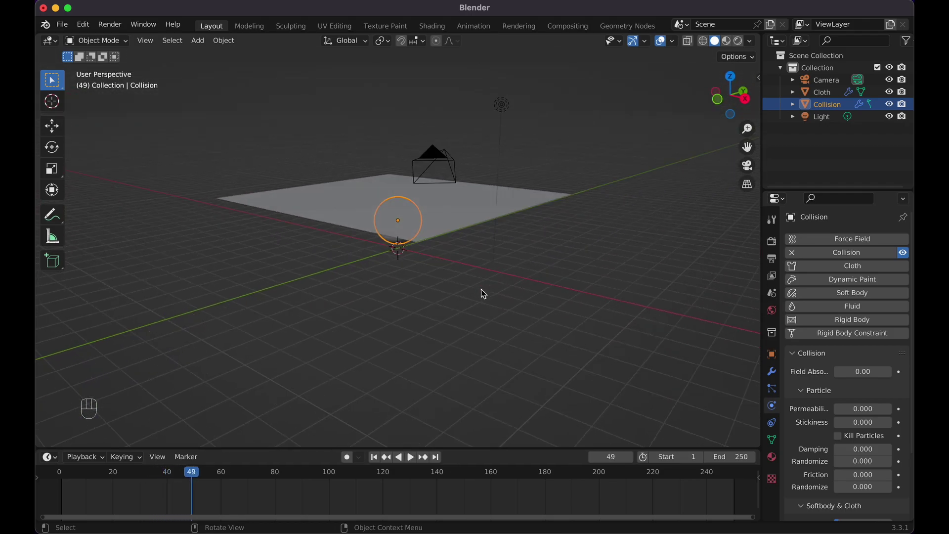
key(shift+Left)
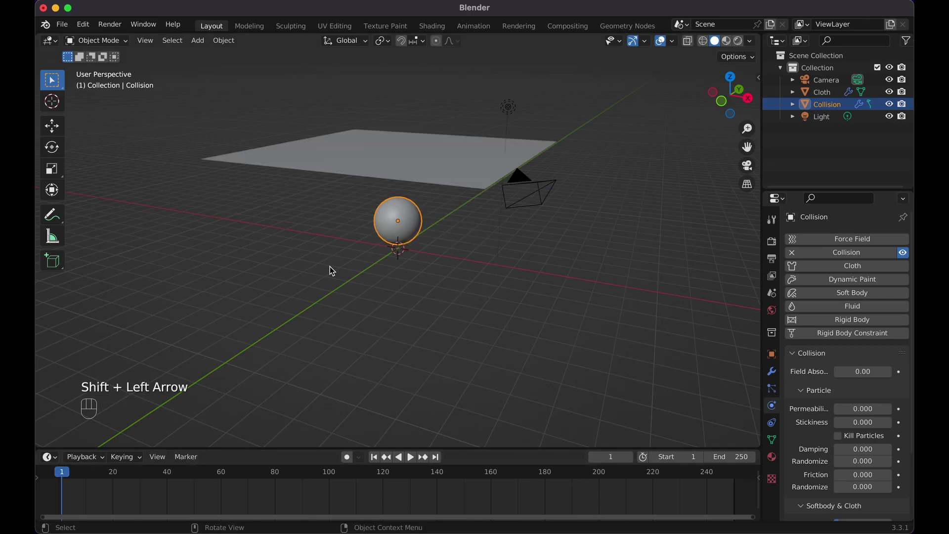
Step: Subdivide the Cloth plane in Edit Mode and extrude it about 0.11 m for thickness
click(412, 167)
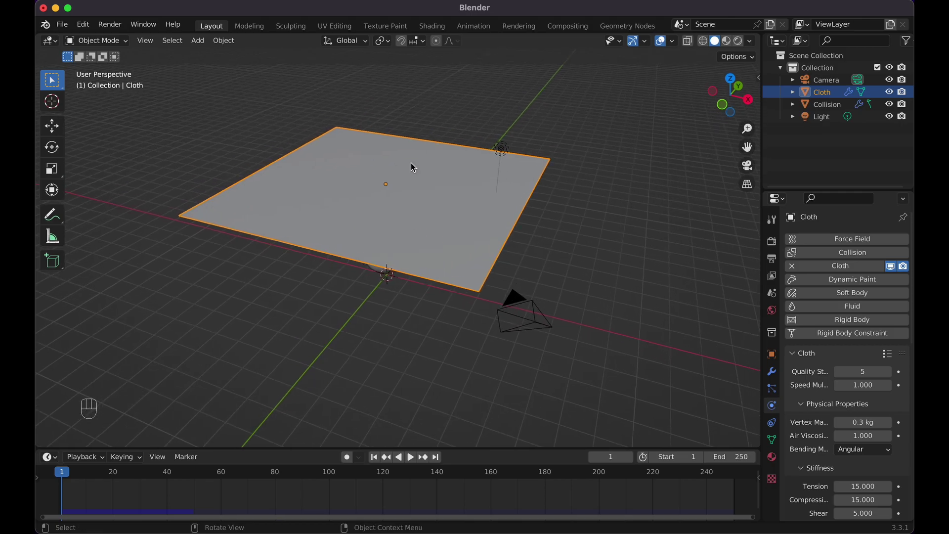
key(Tab)
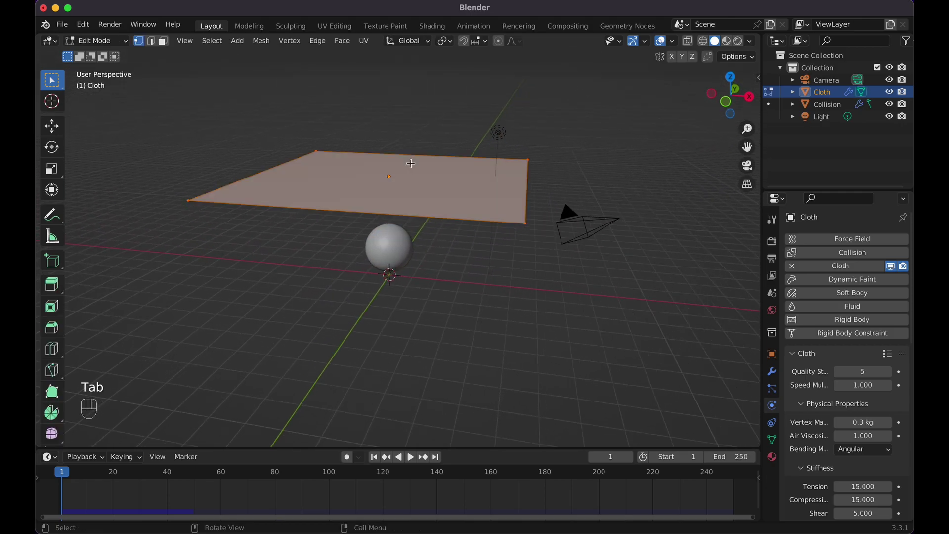
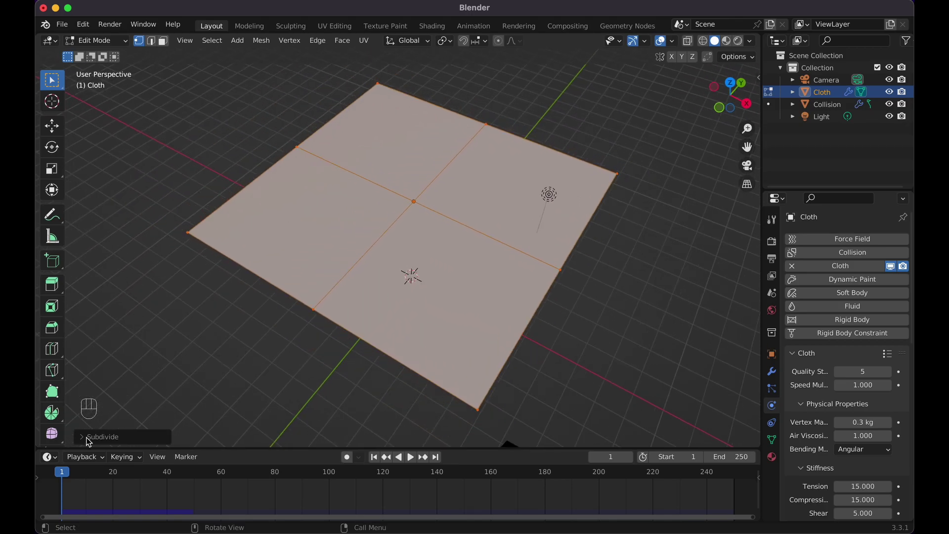
click(83, 439)
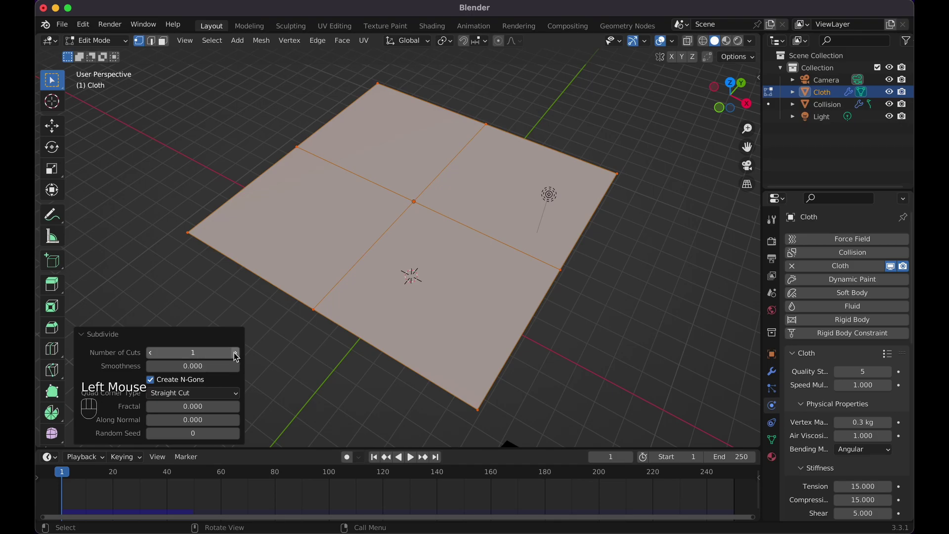
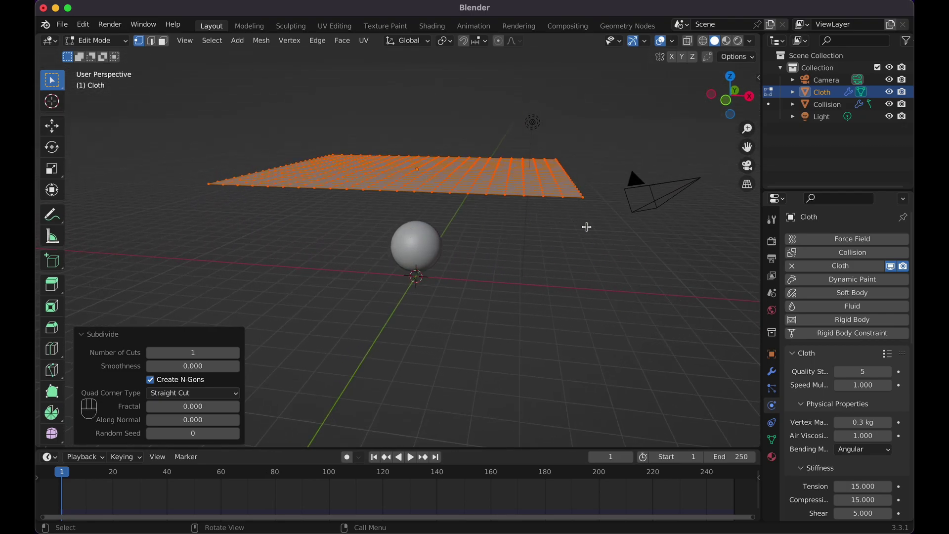
key(e)
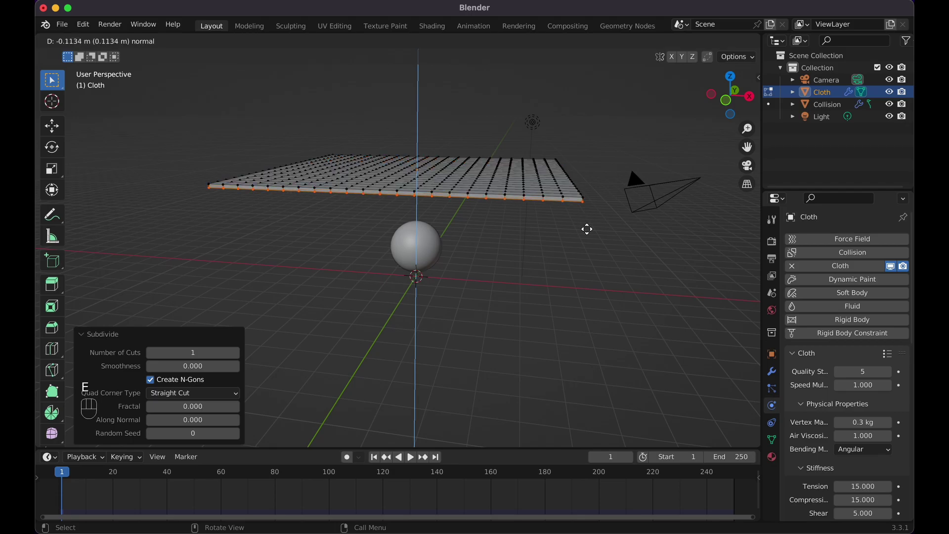
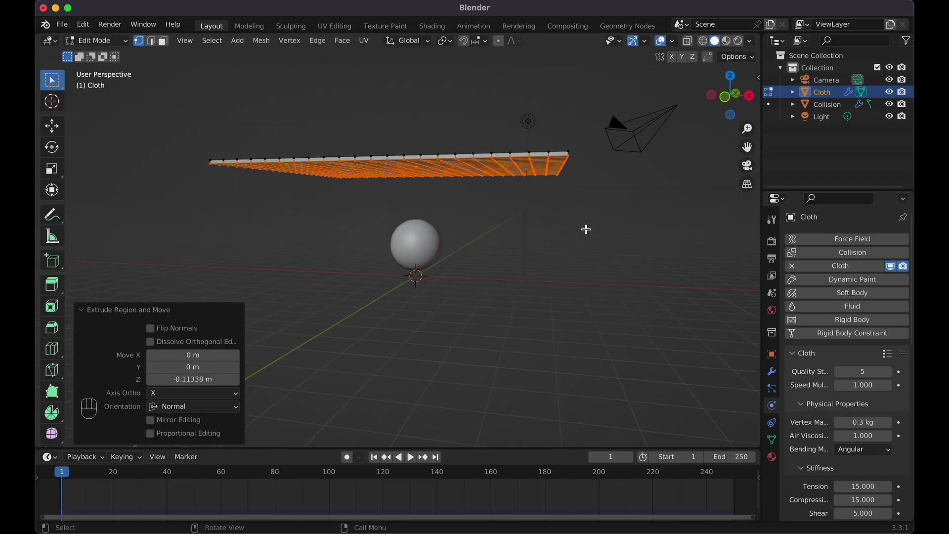
Step: Back in Object Mode, check the plane's scale in the sidebar and apply All Transforms
key(Tab)
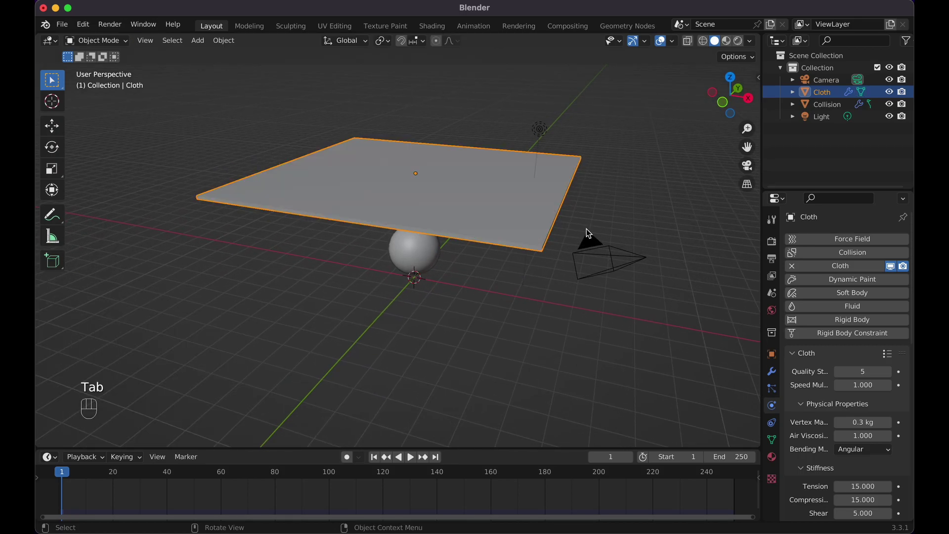
key(n)
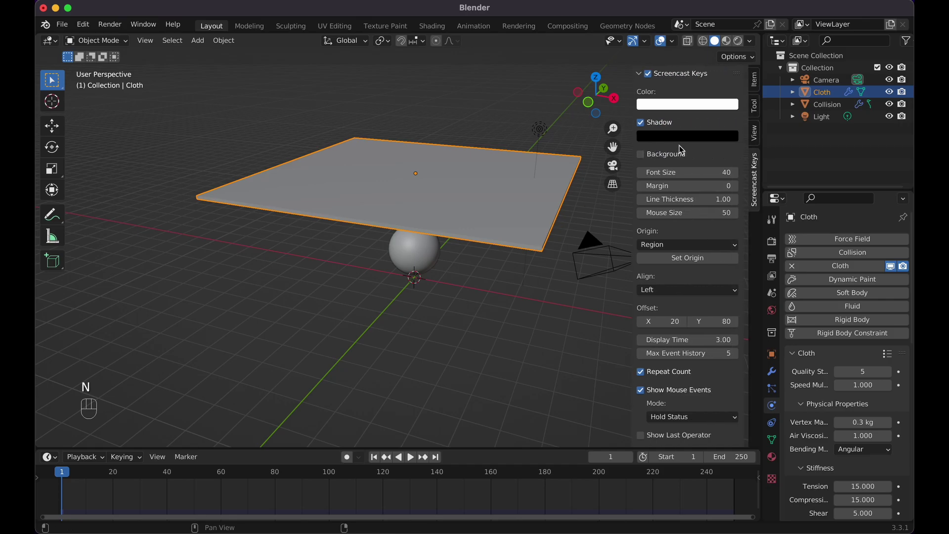
click(759, 132)
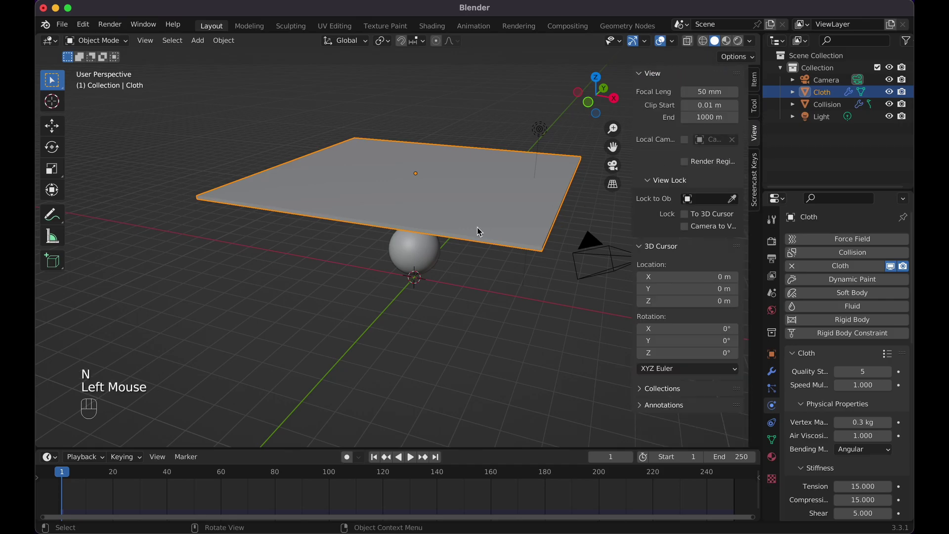
click(757, 89)
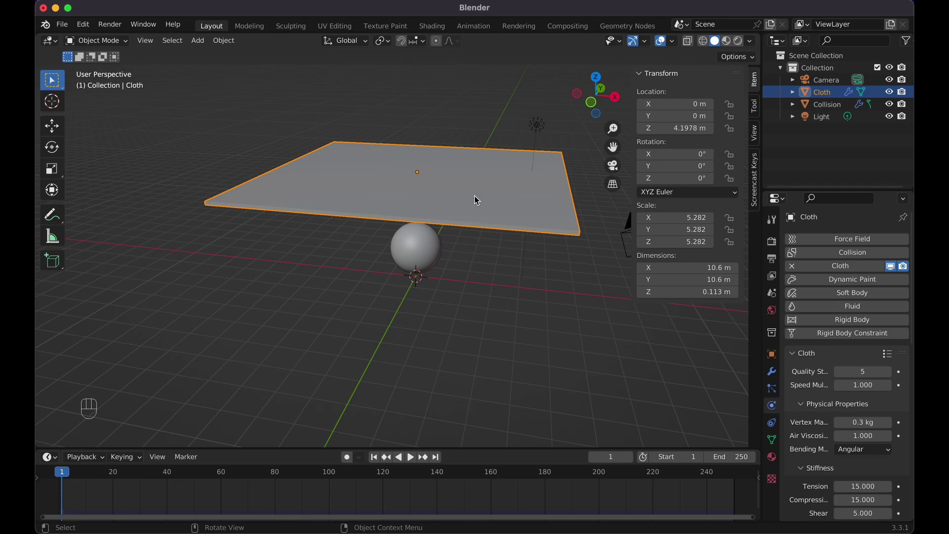
key(super+a)
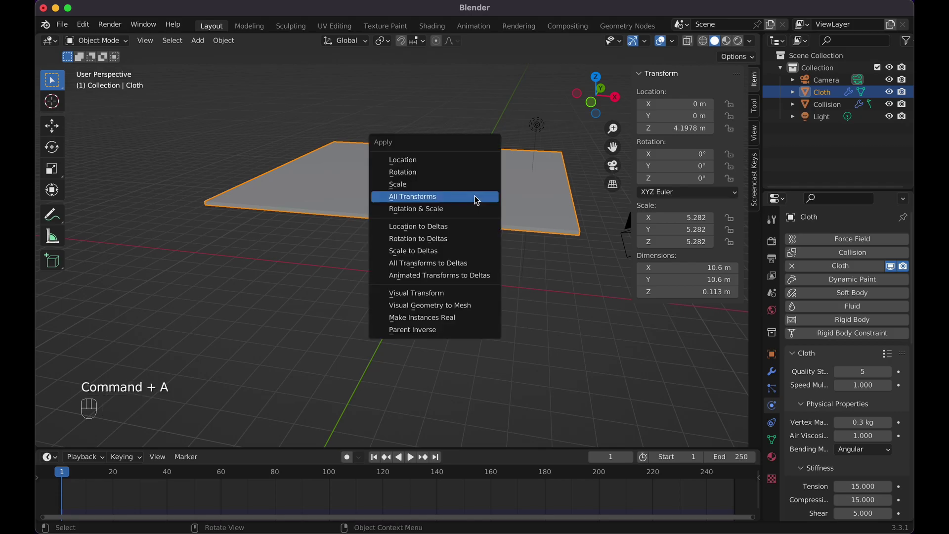
key(n)
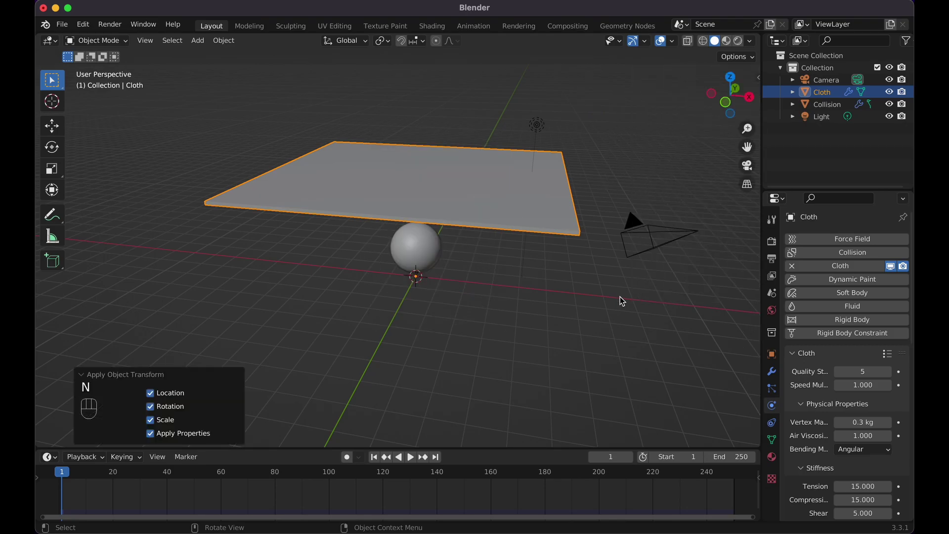
Step: Play the simulation until the cloth drapes over the sphere, stopping at frame 79
key(space)
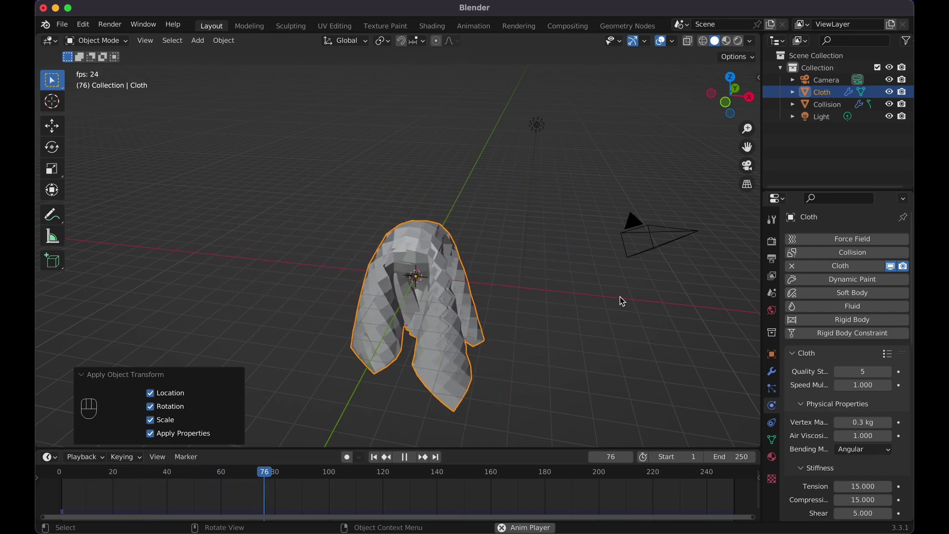
key(space)
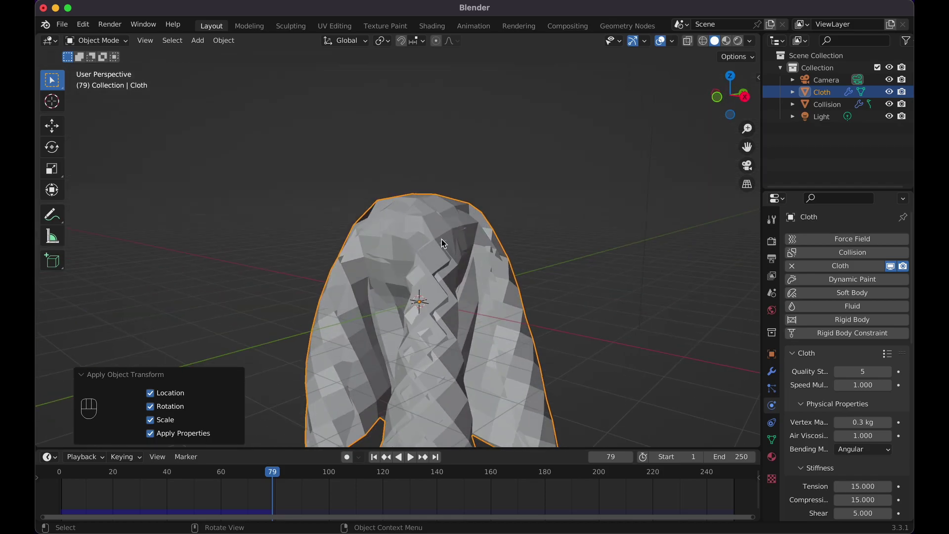
right_click(445, 239)
Step: Shade the cloth smooth and add a Subdivision Surface modifier at viewport level 2
click(445, 239)
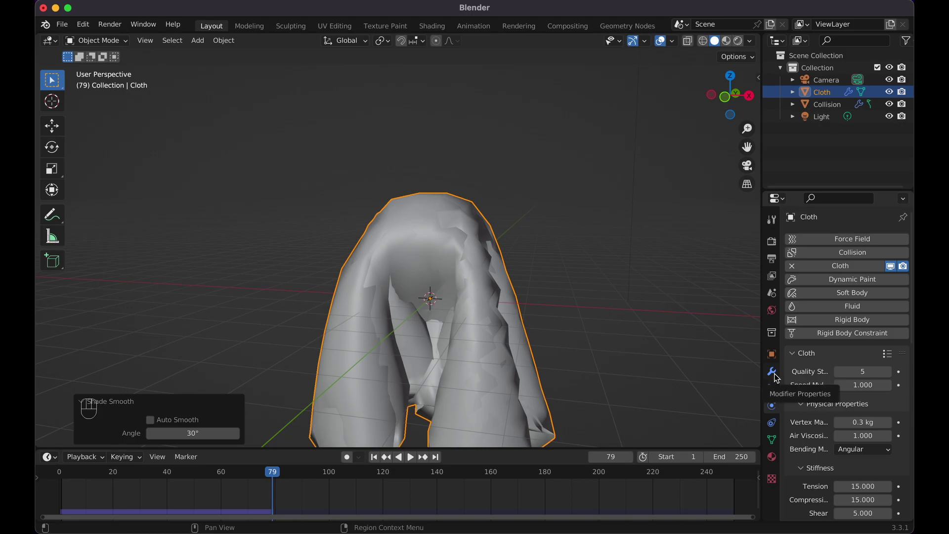
click(777, 374)
drag(826, 246, 665, 458)
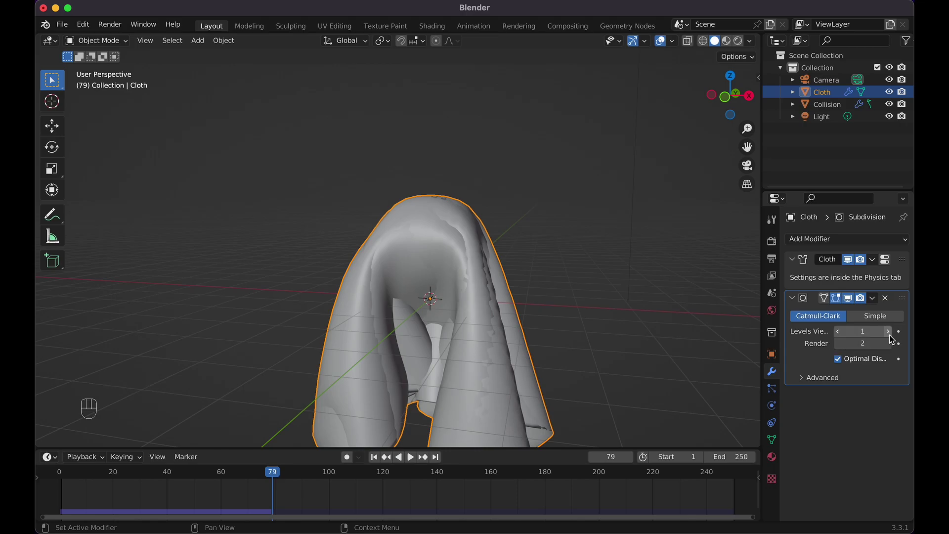
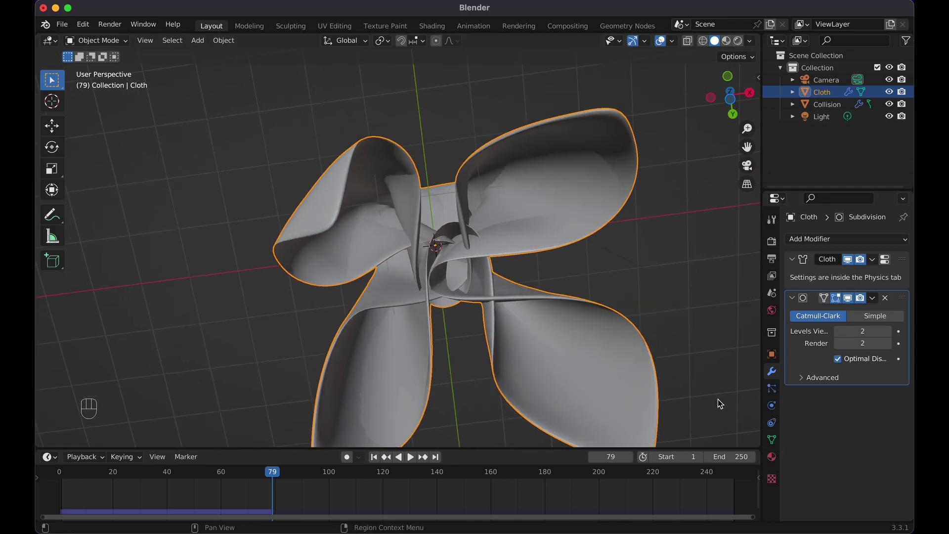
Step: Enable Self Collisions in the cloth's Collisions settings (friction 5, distance 0.015 m)
click(776, 406)
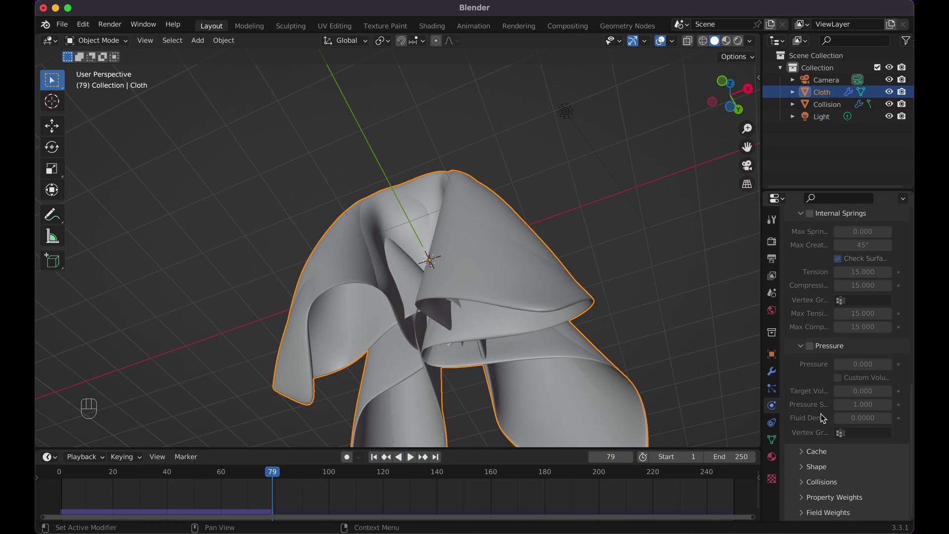
click(807, 486)
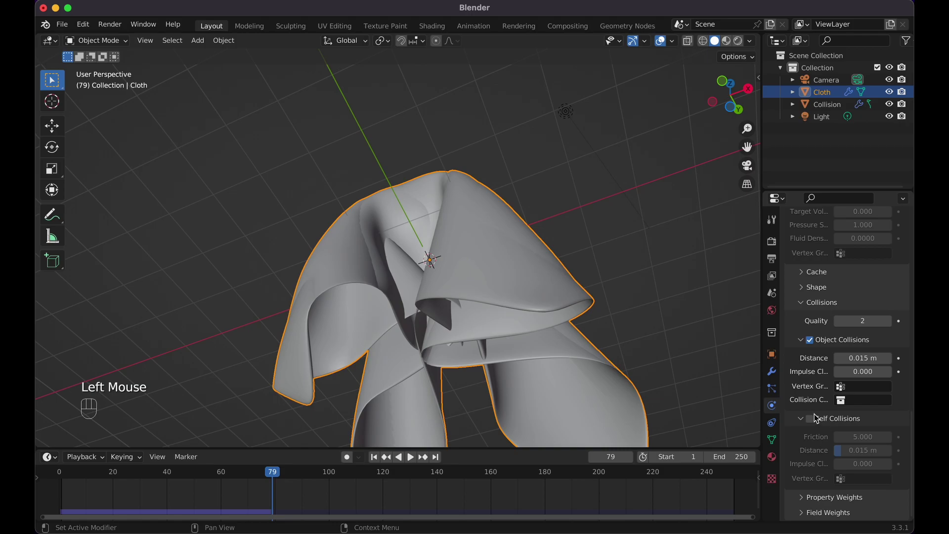
click(813, 425)
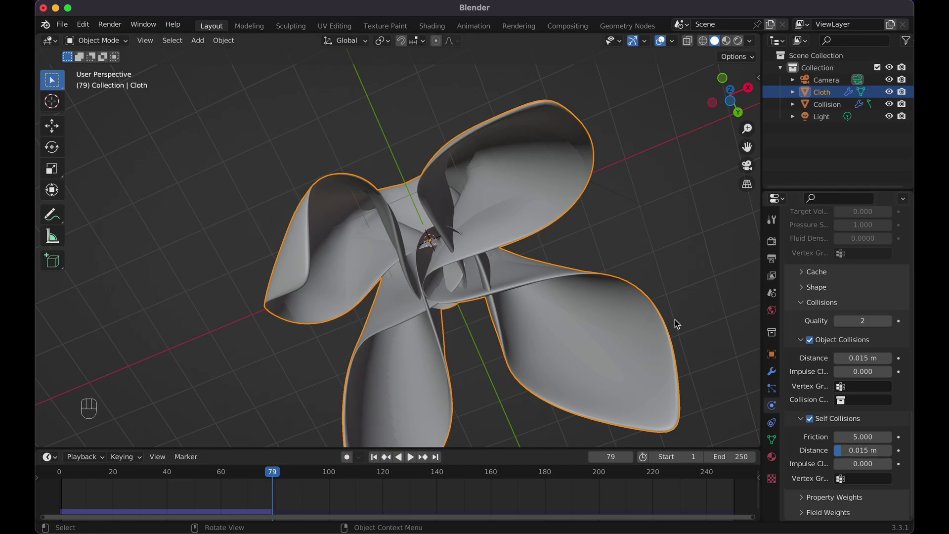
Step: Rewind and replay the drape several times, pausing to inspect folds, stopping near frame 99
key(shift+Left)
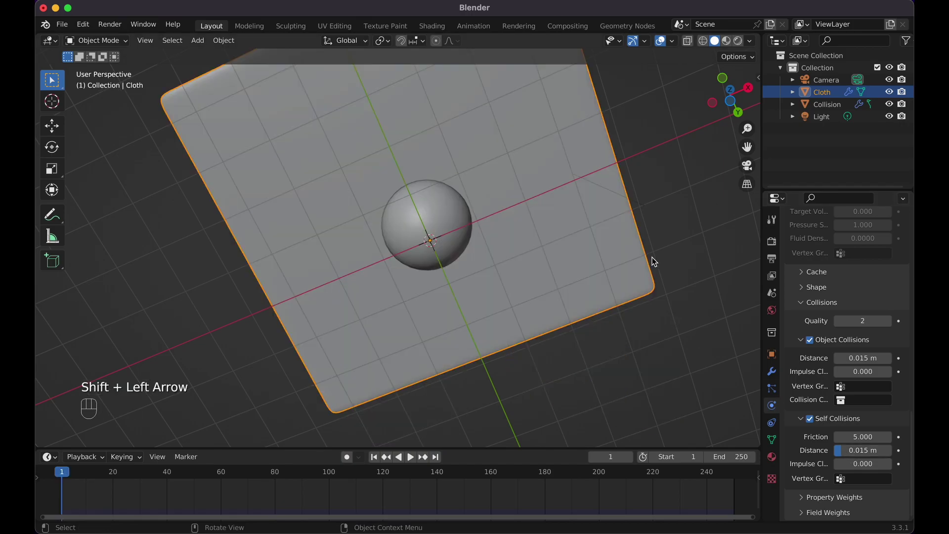
key(space)
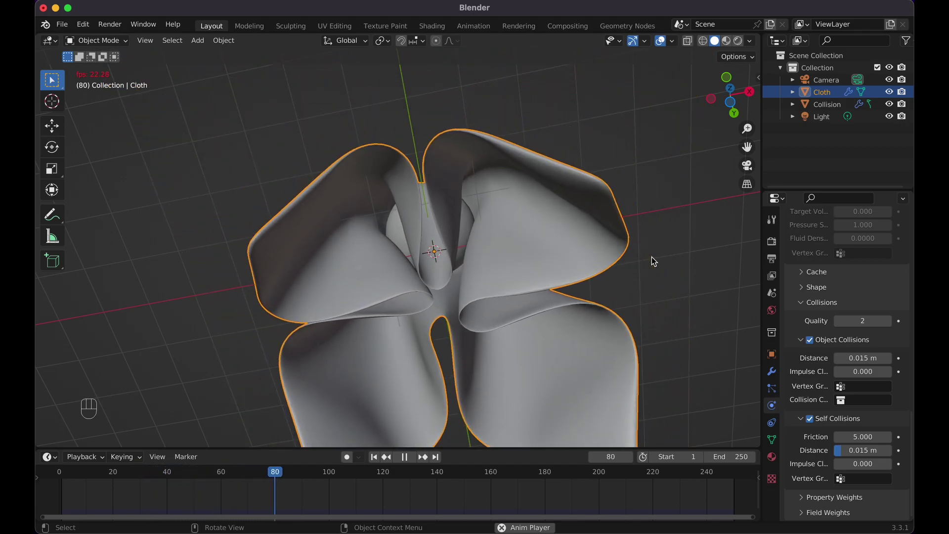
key(space)
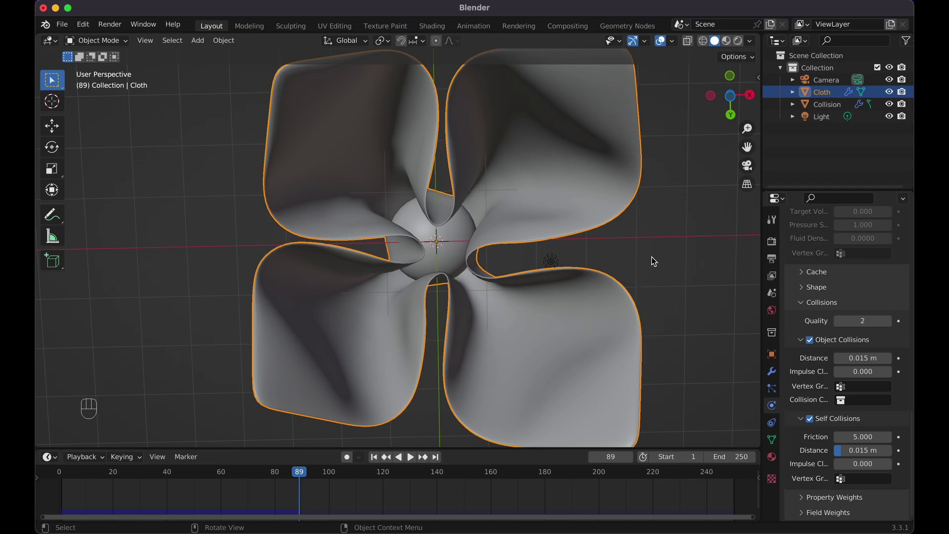
key(space)
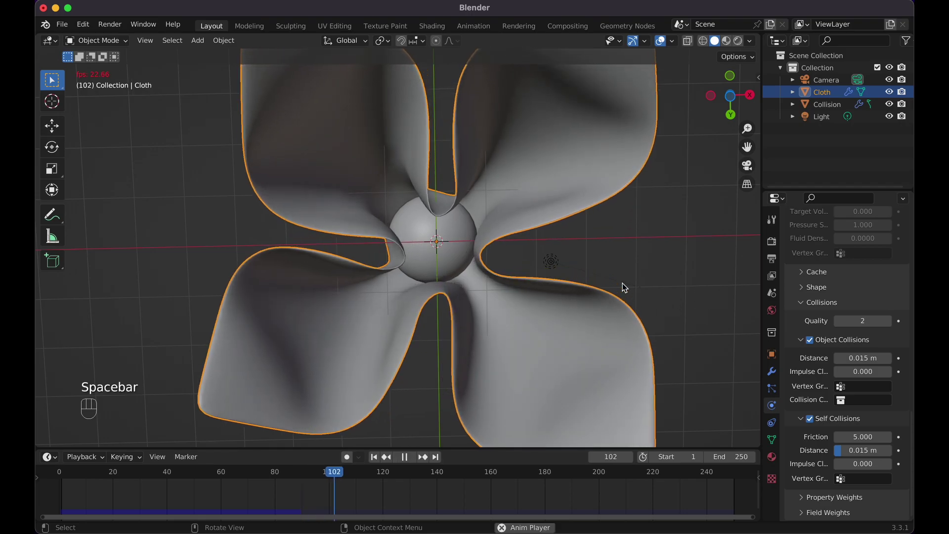
key(space)
key(shift+Left)
key(space)
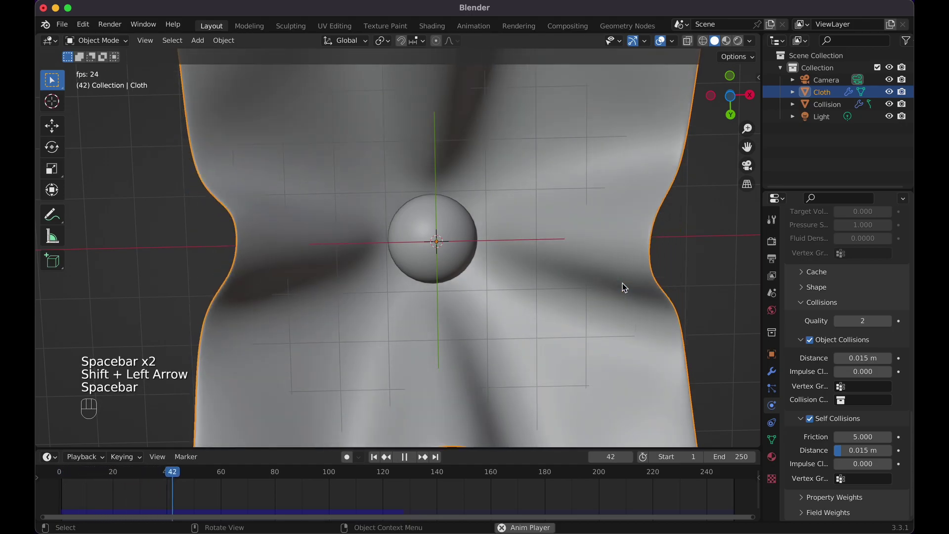
key(space)
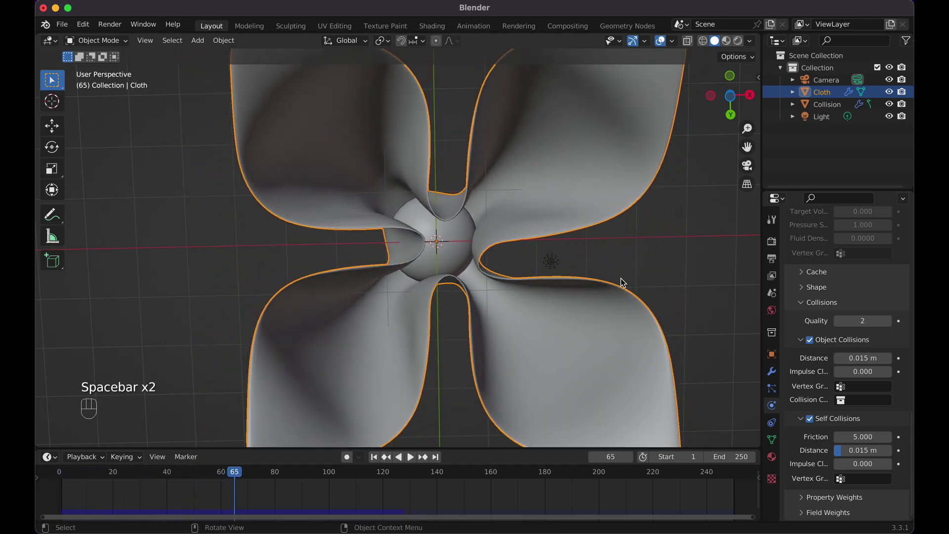
key(space)
key(space)
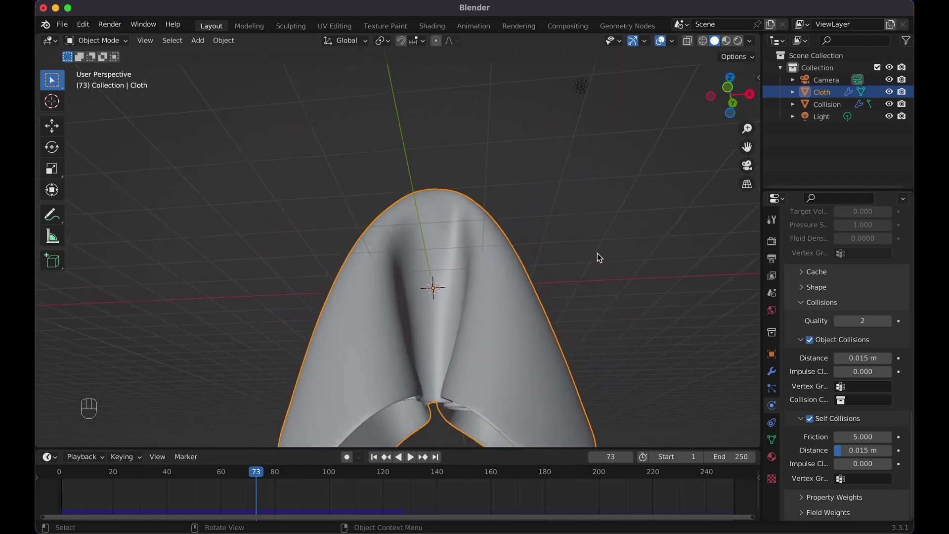
key(space)
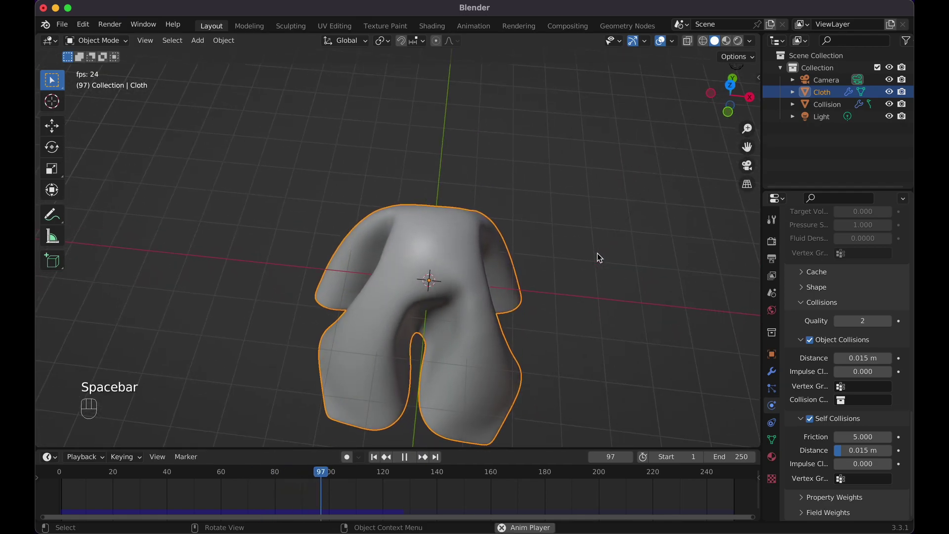
key(space)
key(shift+Left)
key(space)
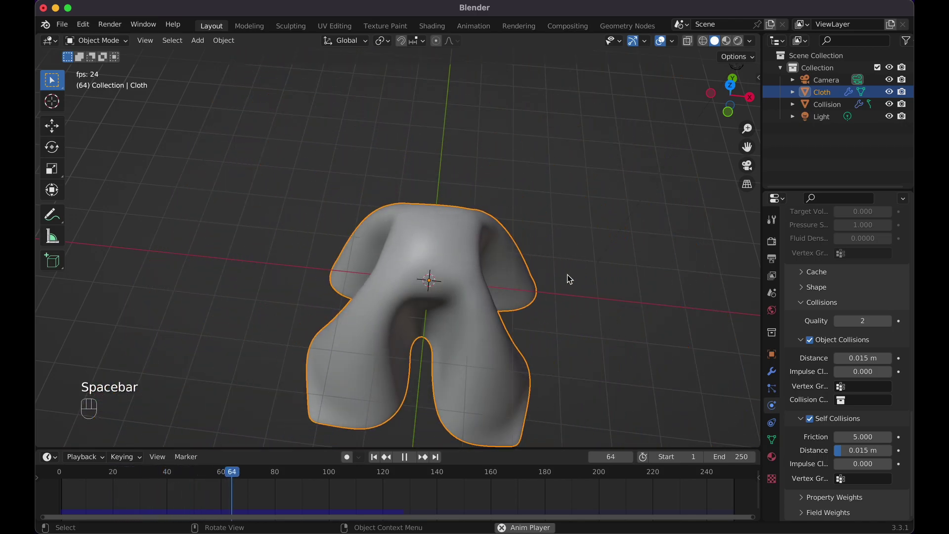
key(space)
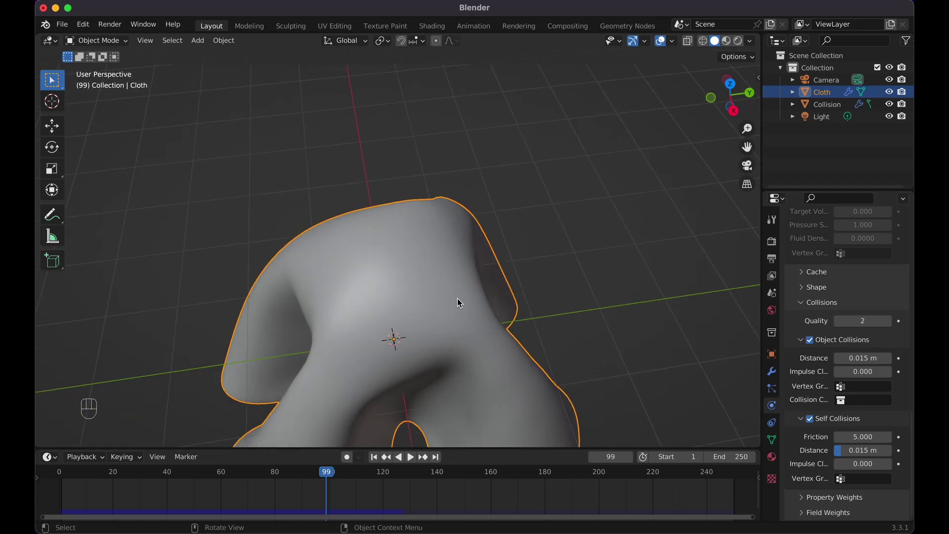
Step: Select the collision sphere under the cloth, start moving it, then undo the move
click(412, 257)
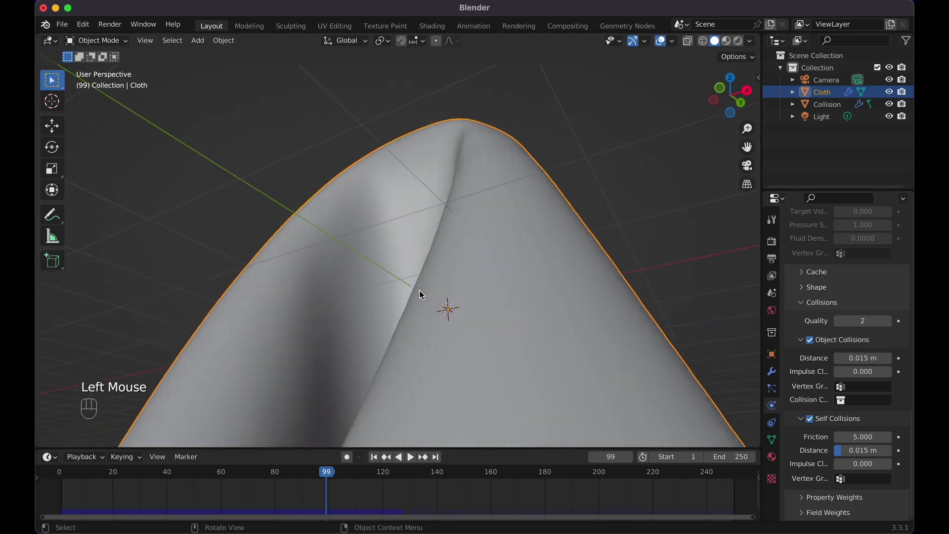
click(456, 244)
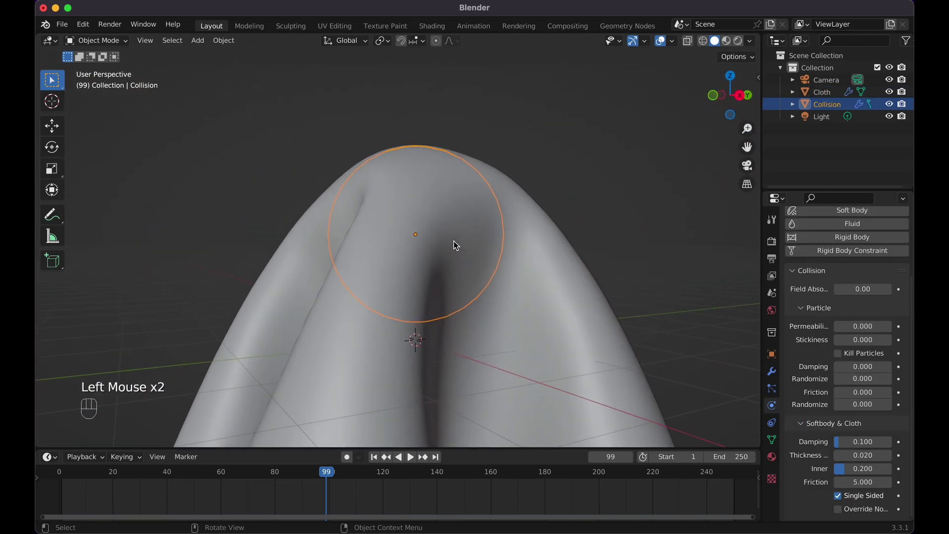
key(g)
click(457, 237)
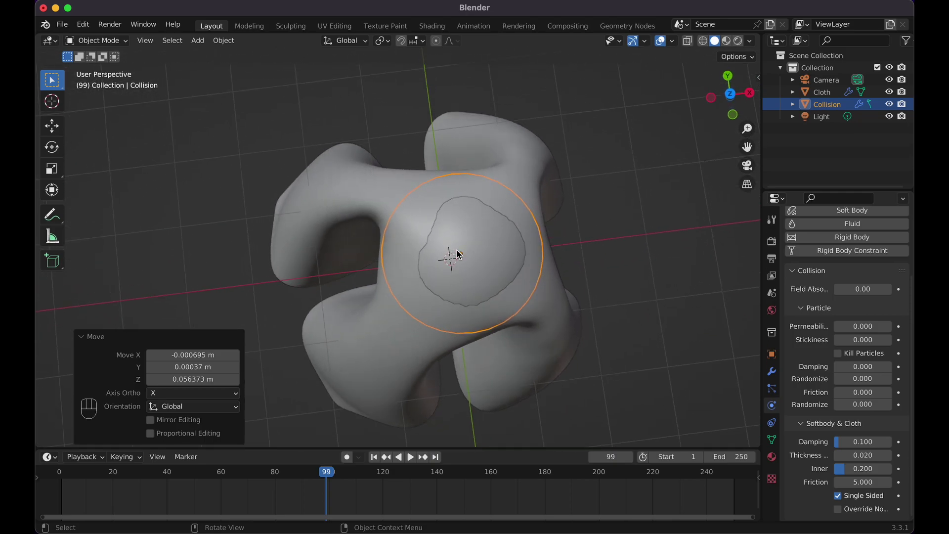
key(super+z)
click(546, 247)
Step: Briefly play the simulation, stop it and rewind the timeline to frame 0
key(space)
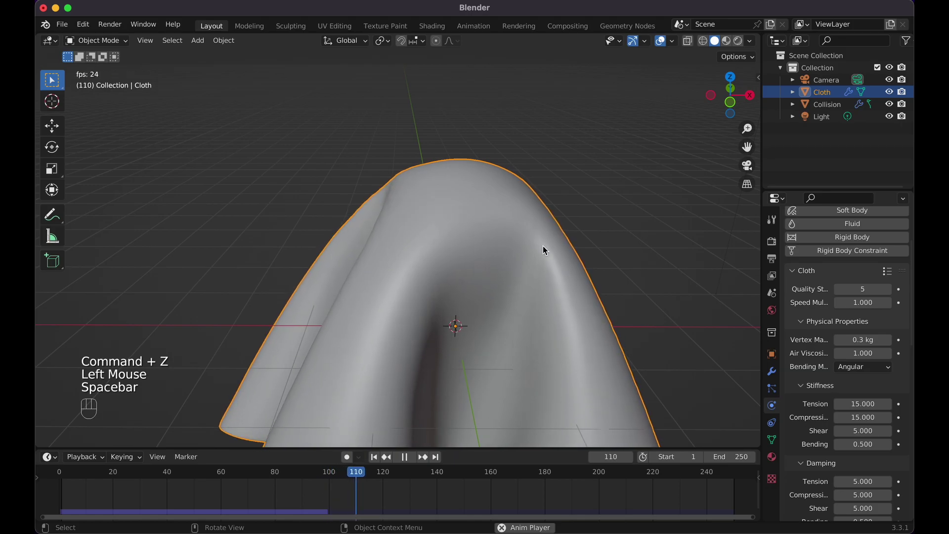
key(space)
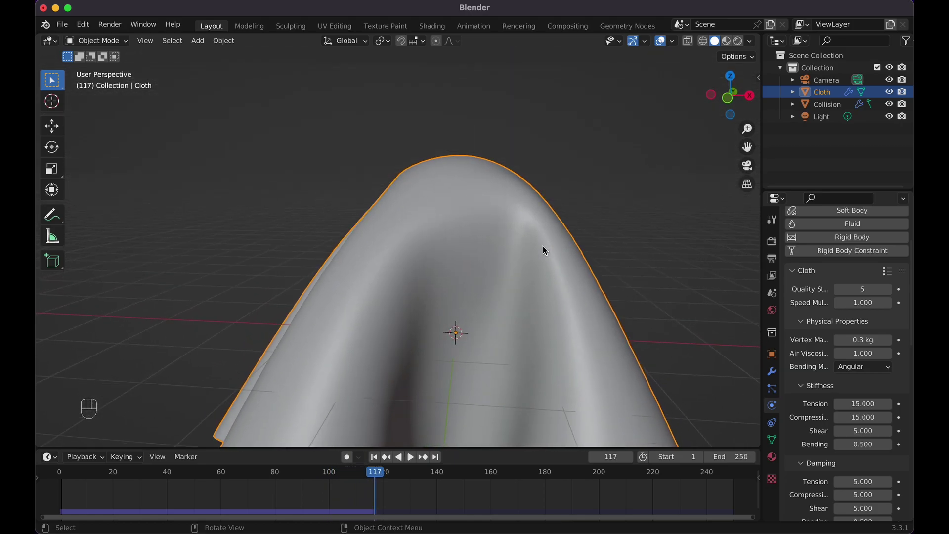
key(shift+Left)
key(Left)
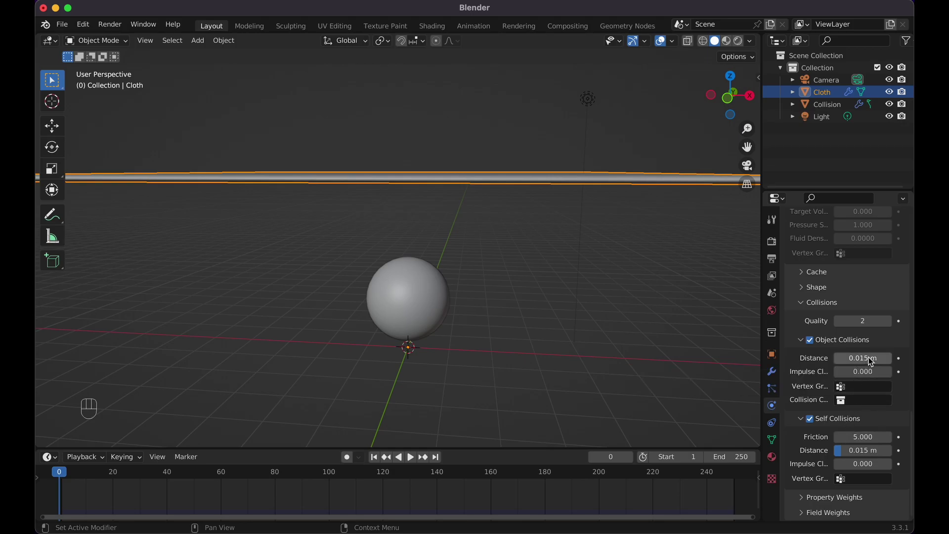
Step: Set the object collision distance to 1 m and replay the drape over the sphere
drag(871, 356, 870, 362)
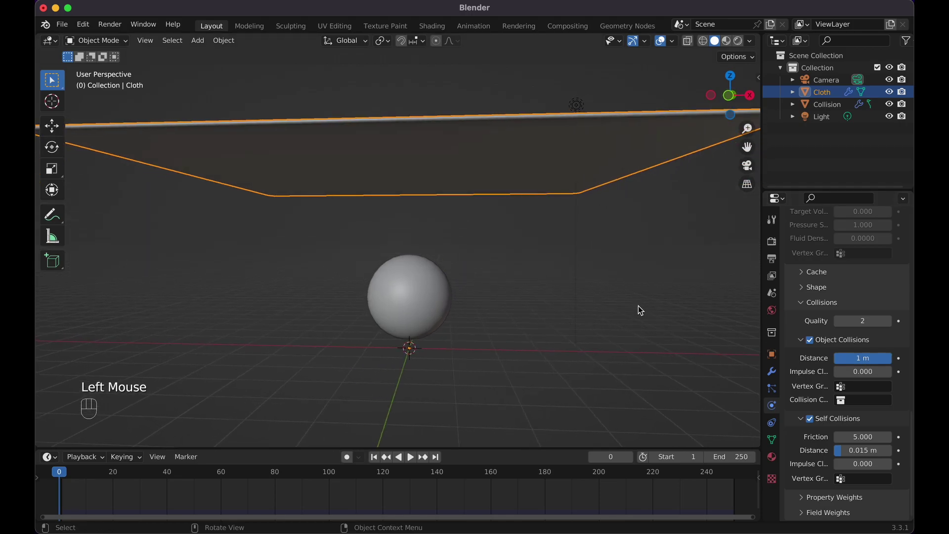
key(space)
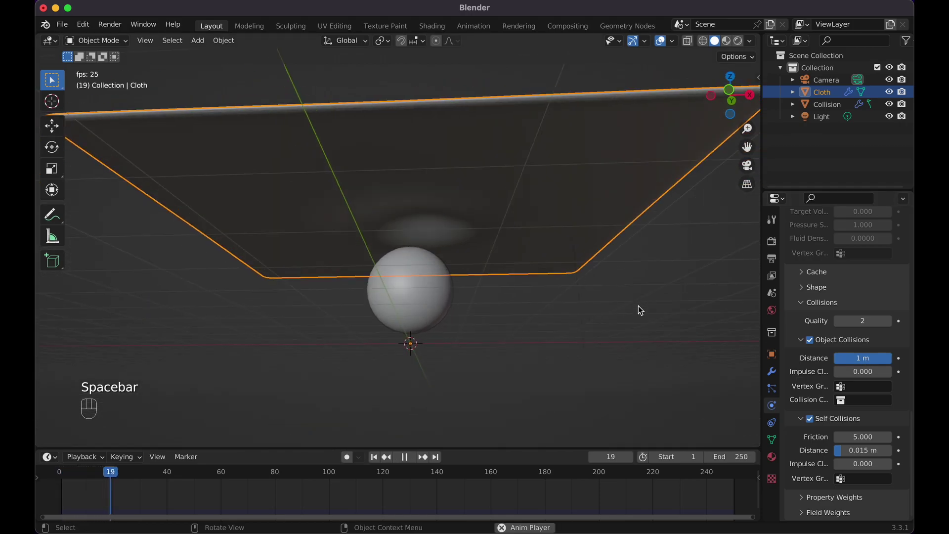
key(space)
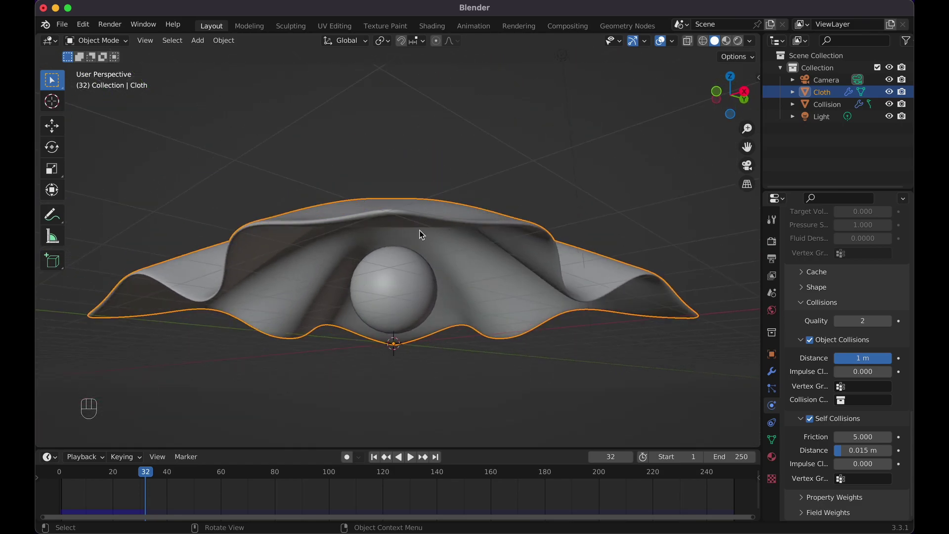
key(space)
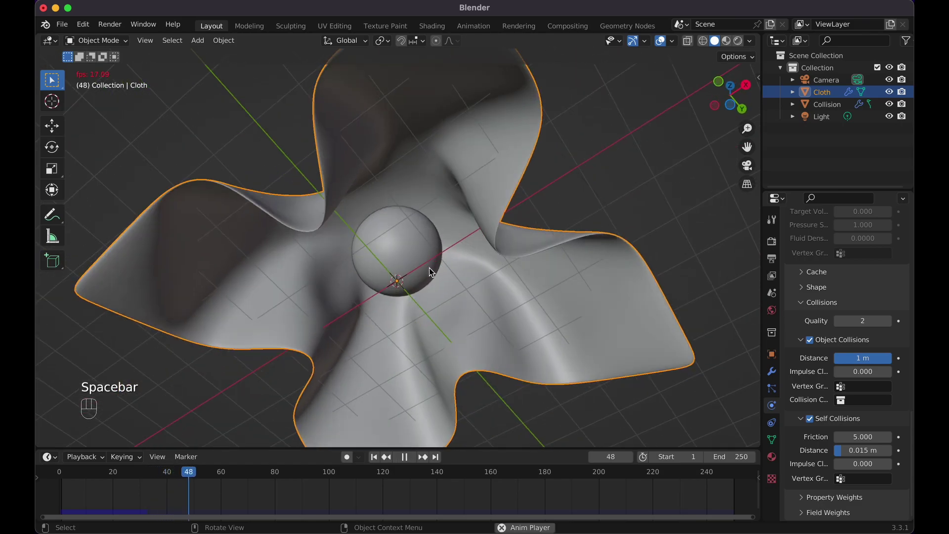
key(space)
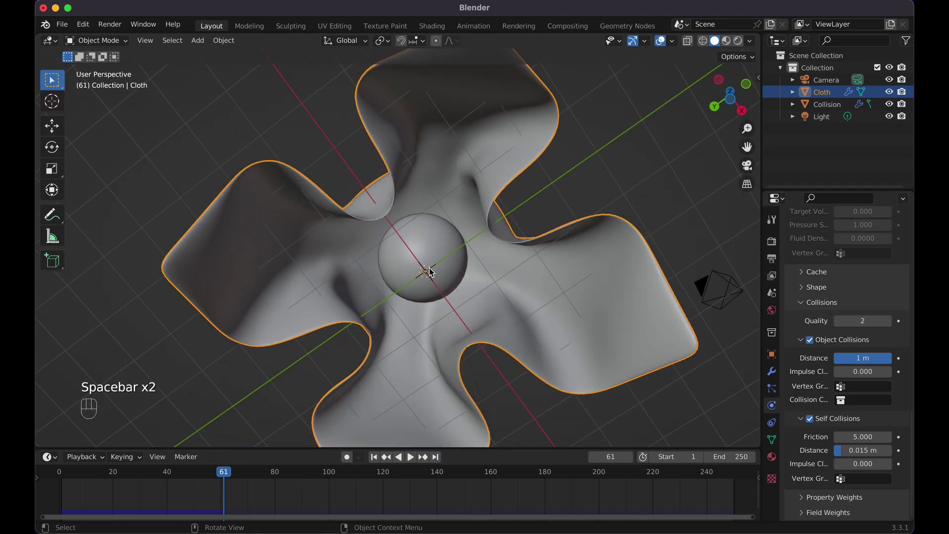
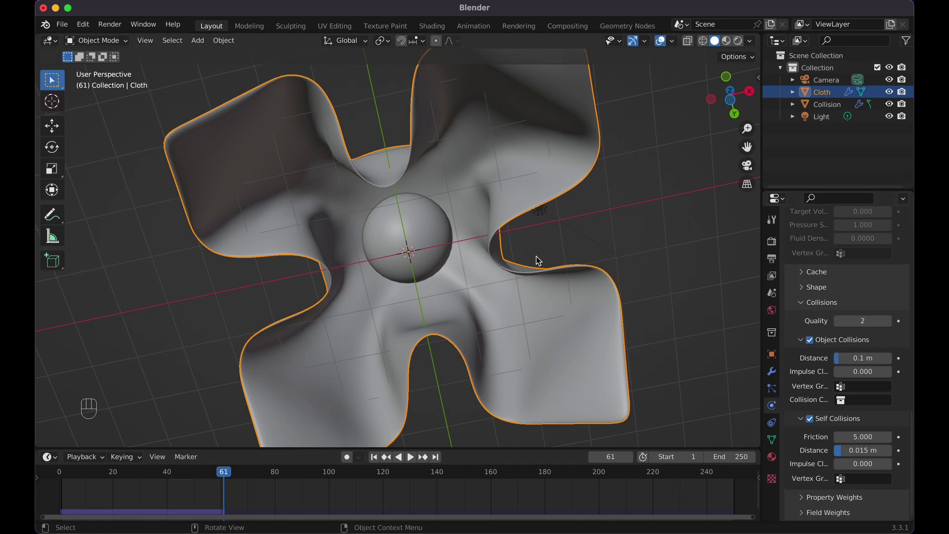
Step: Try 0.1 m then 0.015 m collision distance, replaying until the cloth drapes at frame 76
key(shift+Left)
key(space)
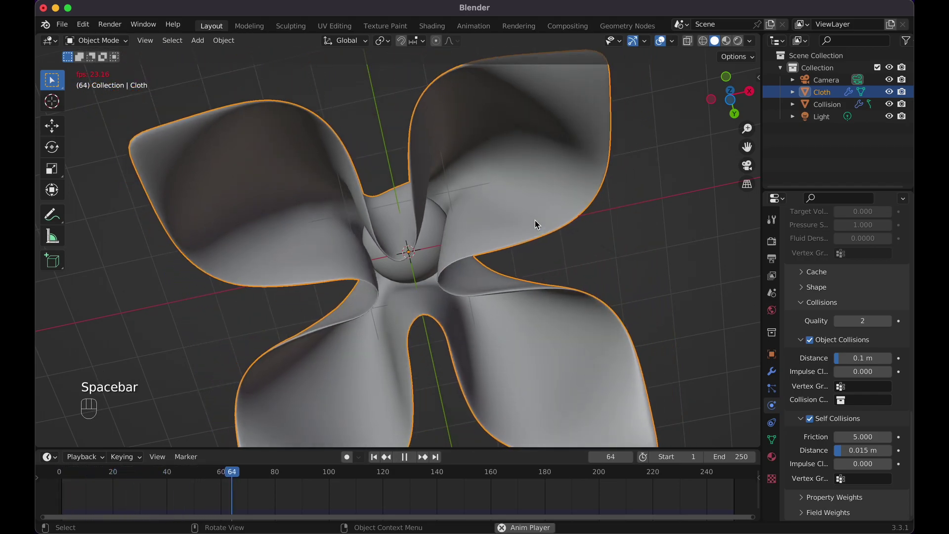
key(space)
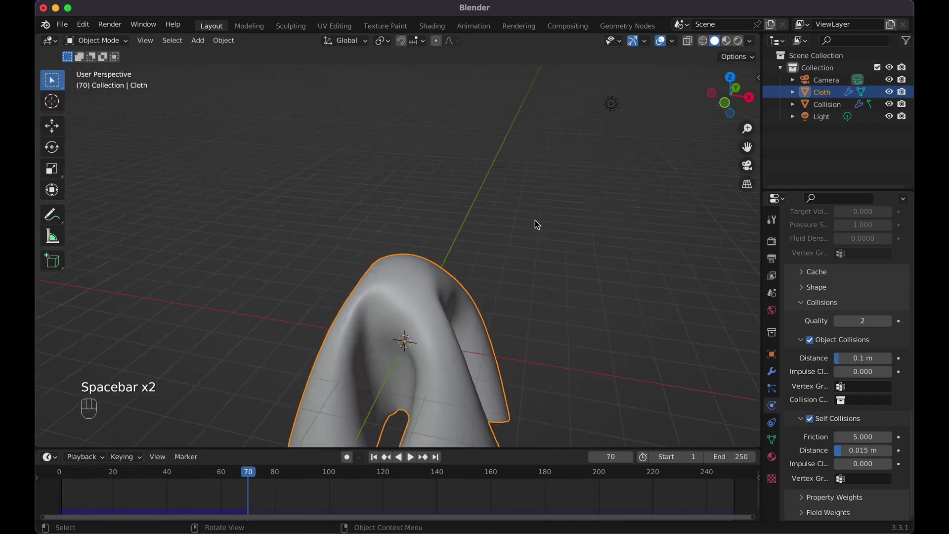
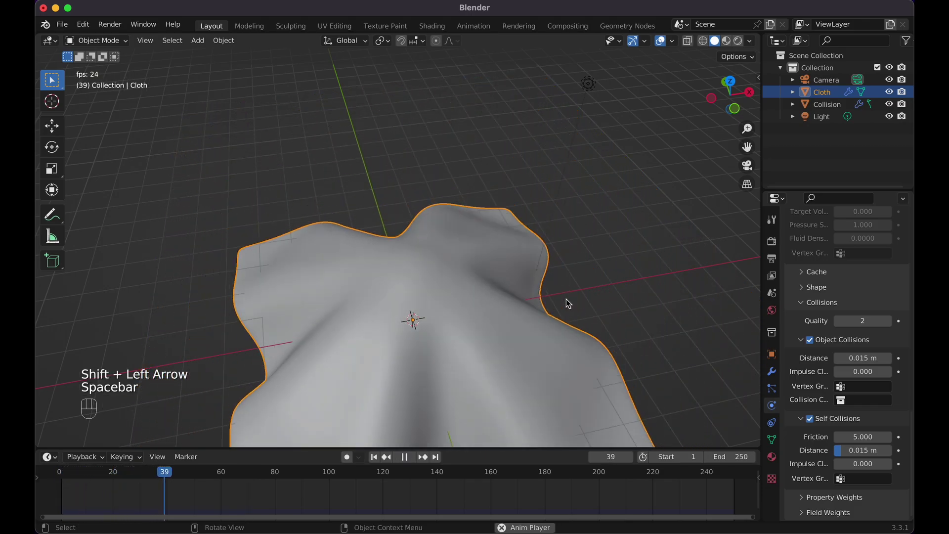
key(space)
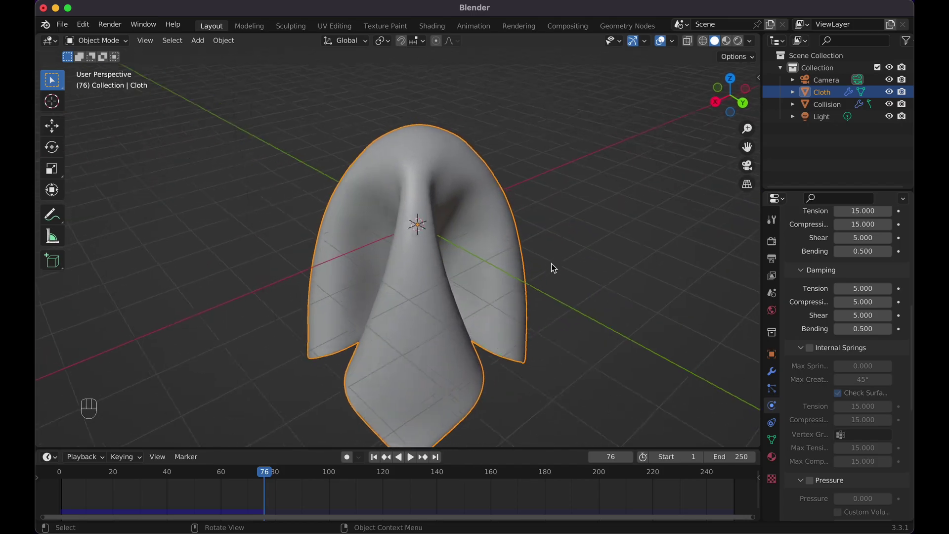
Step: Delete the collision sphere, add a cube and enable Collision physics on it
key(shift+Left)
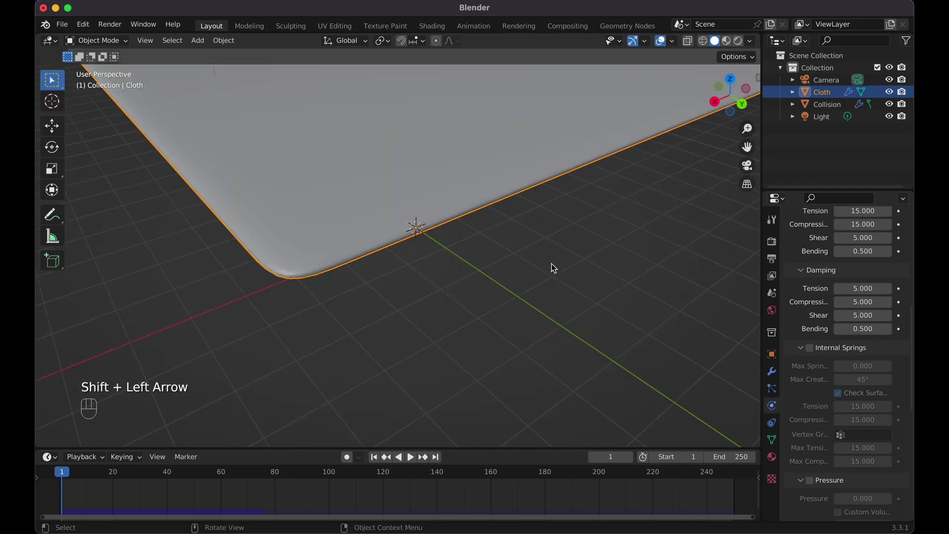
click(447, 172)
key(KP_1)
key(x)
key(shift+a)
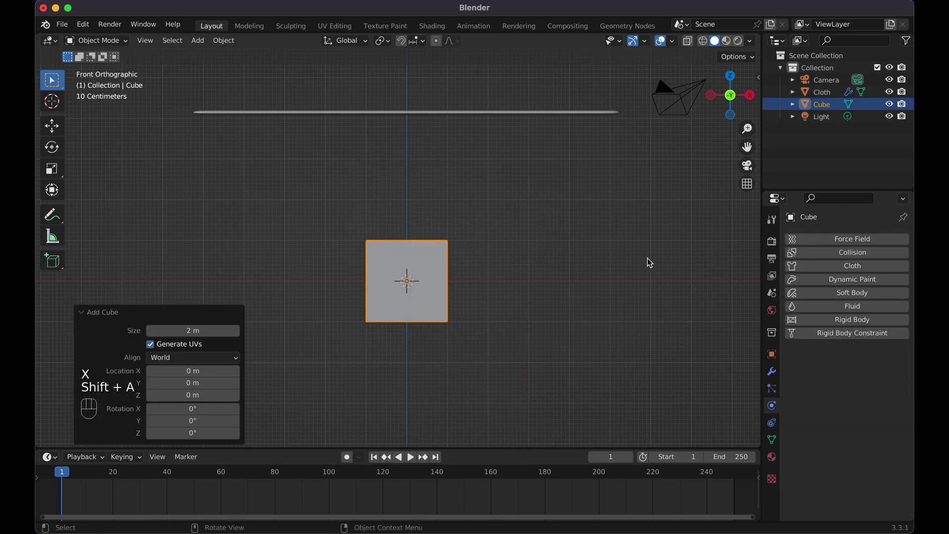
click(886, 249)
Step: Select the cloth and play the simulation so it drapes over the cube to frame 72
key(space)
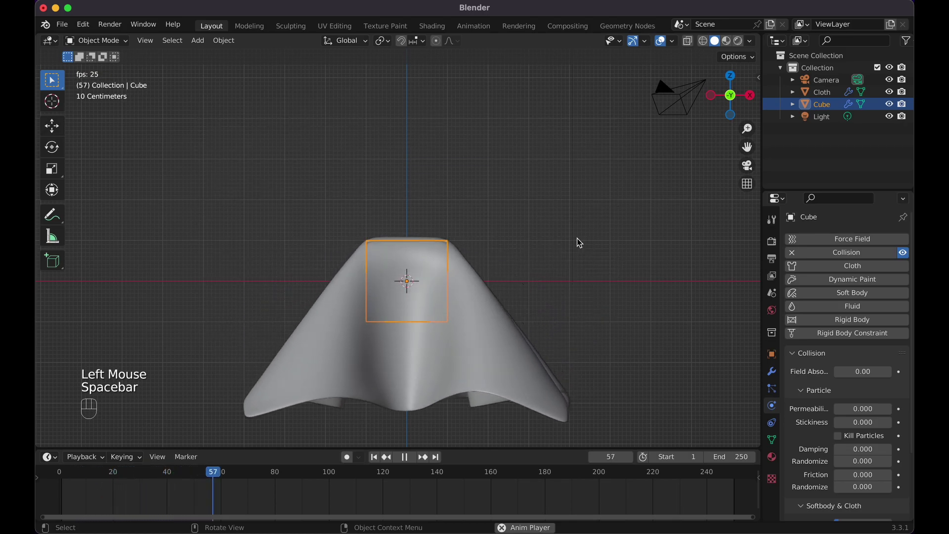
key(space)
click(583, 239)
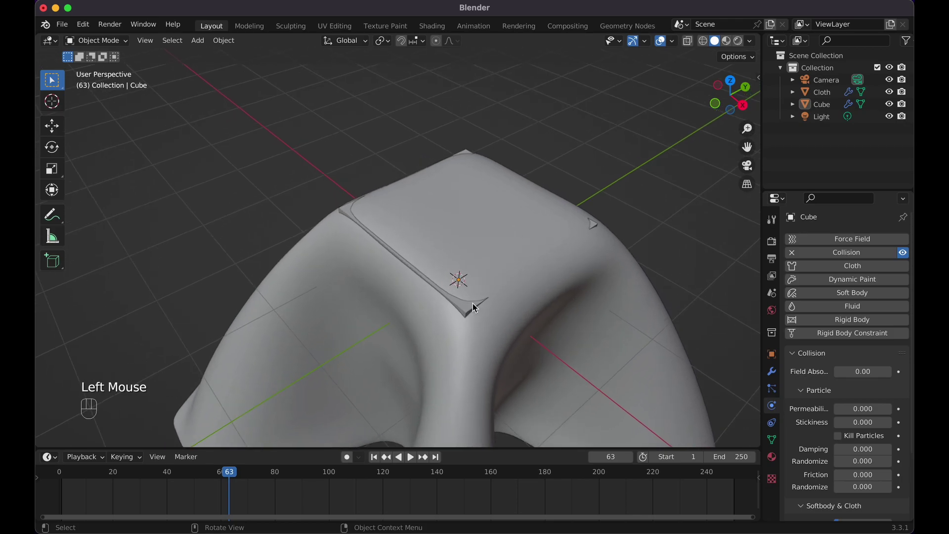
click(555, 286)
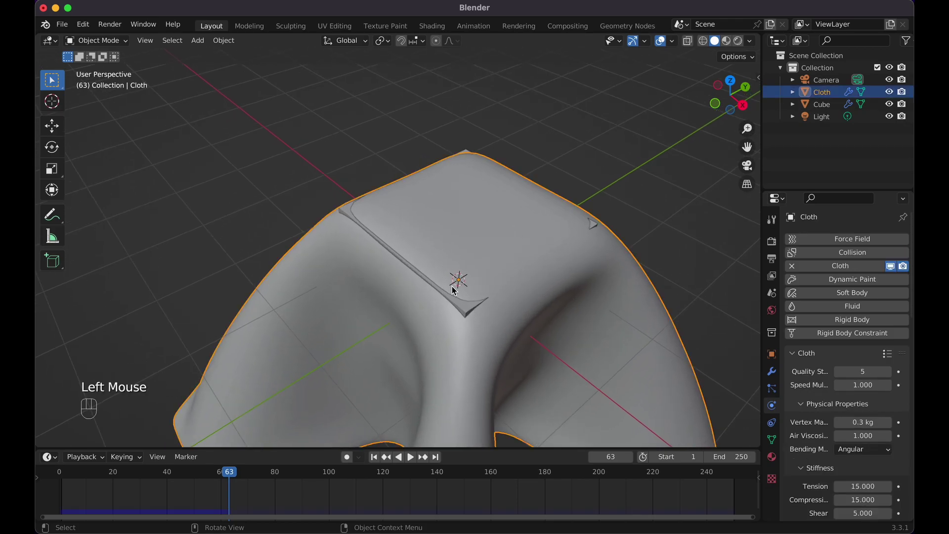
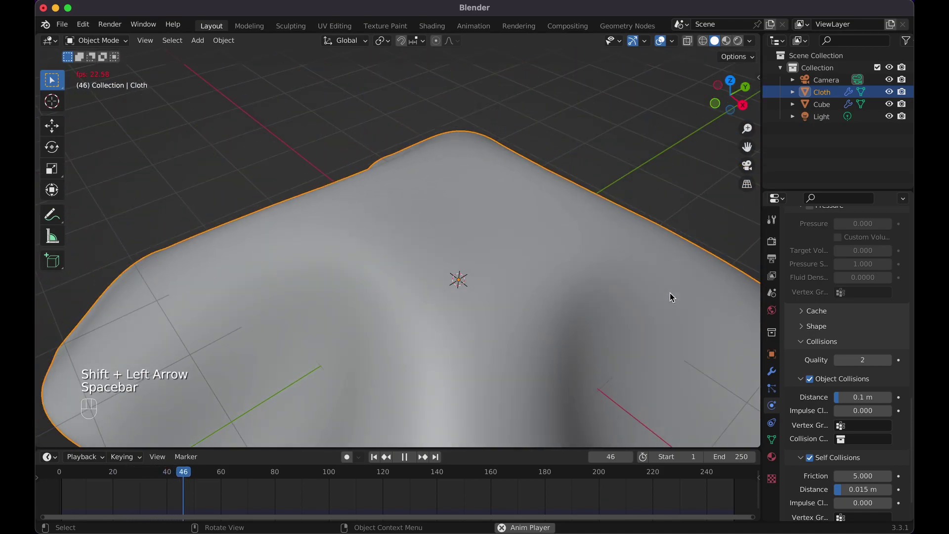
key(space)
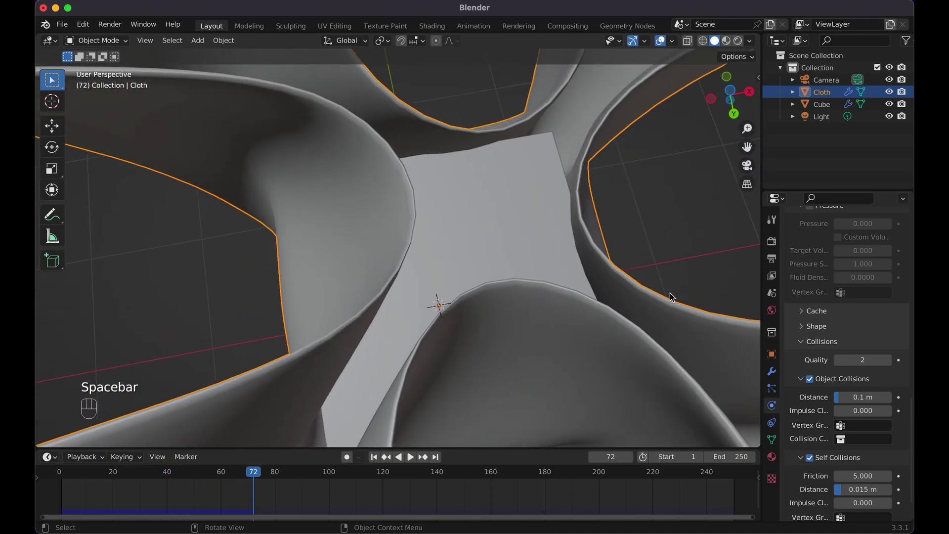
key(KP_1)
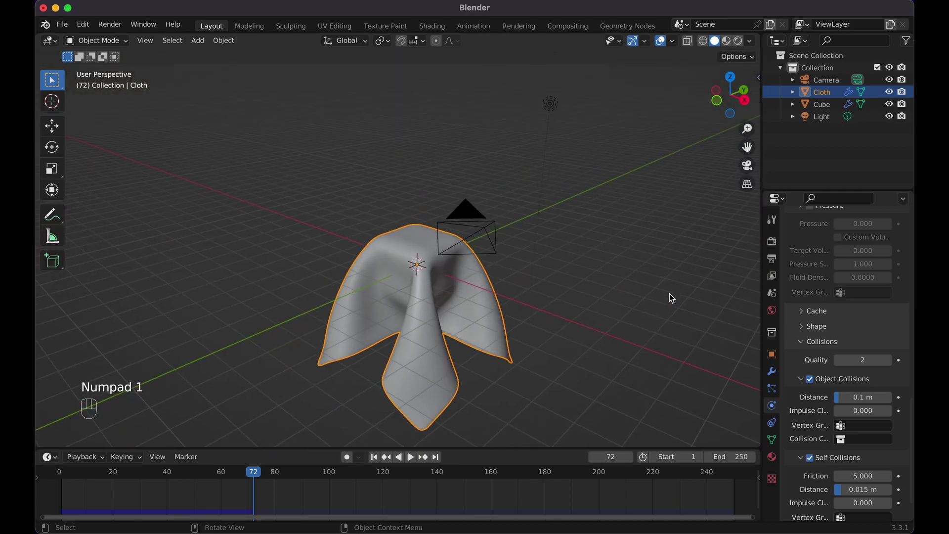
Step: Fly the scene camera back and forth until the draped cloth sits centred in frame
key(KP_0)
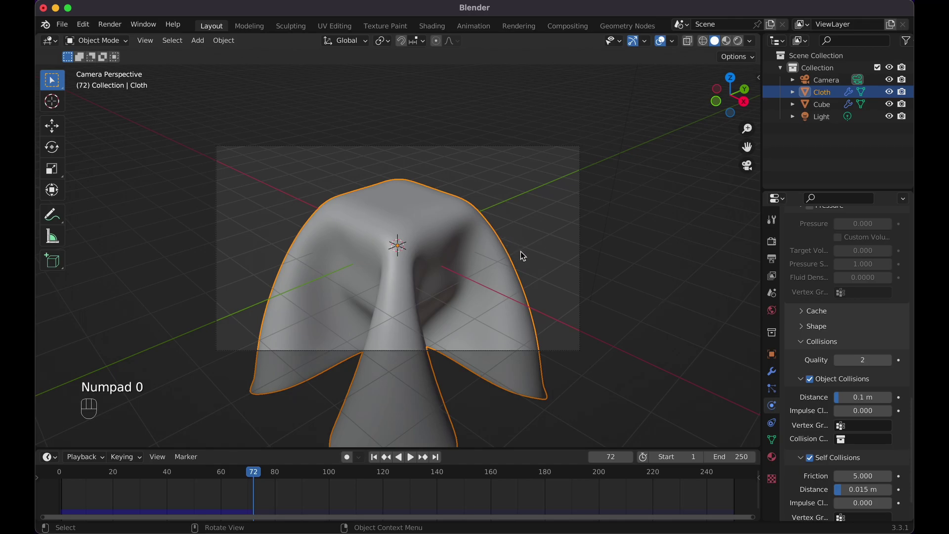
key(shift+`)
key(shift+s)
key(shift+s)
key(shift+s)
key(shift+w)
key(shift+w)
key(shift+w)
key(shift+s)
key(shift+s)
key(shift+s)
drag(524, 257, 484, 261)
key(i)
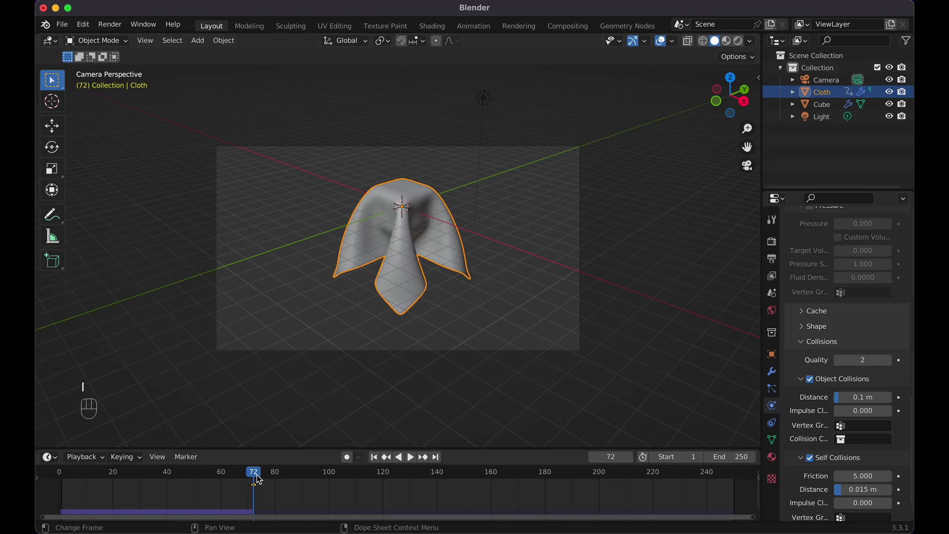
Step: Scrub and replay the simulation, then return the timeline to frame 72
drag(258, 477, 74, 493)
key(shift+Left)
key(space)
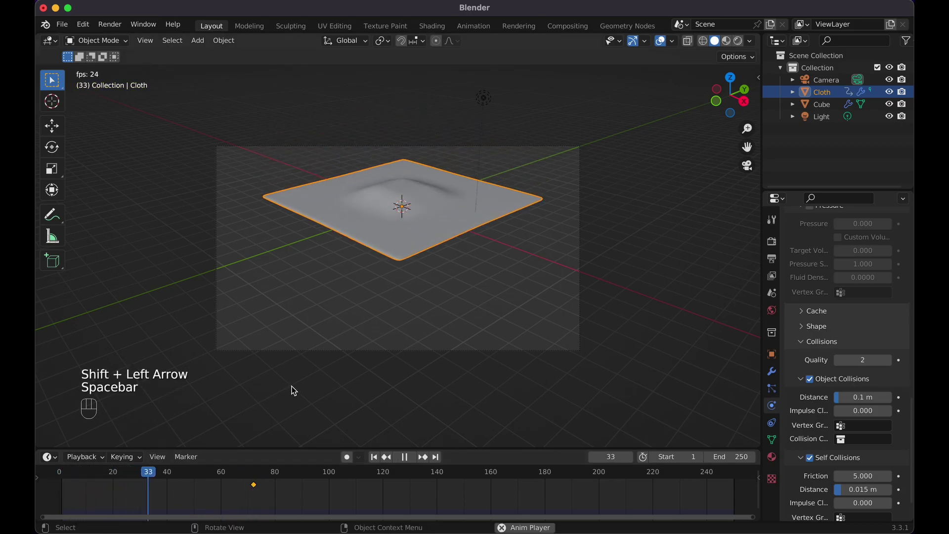
key(space)
drag(259, 479, 256, 473)
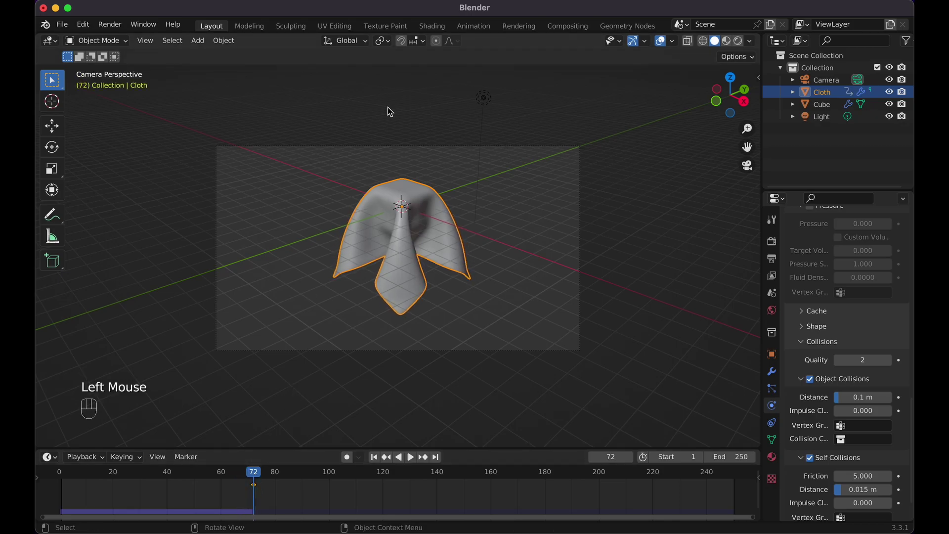
click(117, 31)
Step: Switch to Cycles with 128 viewport / 512 render samples, preview rendered shading and render frame 72
click(770, 247)
click(775, 261)
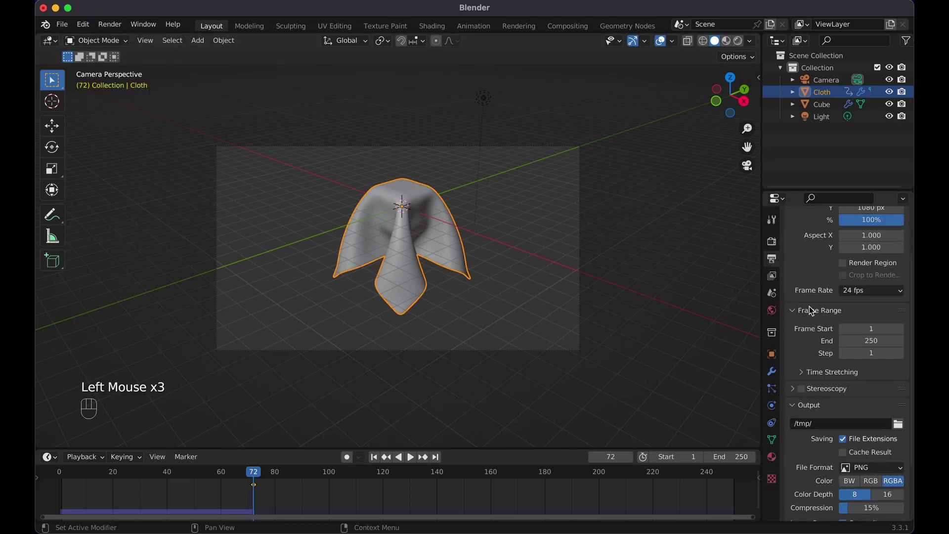
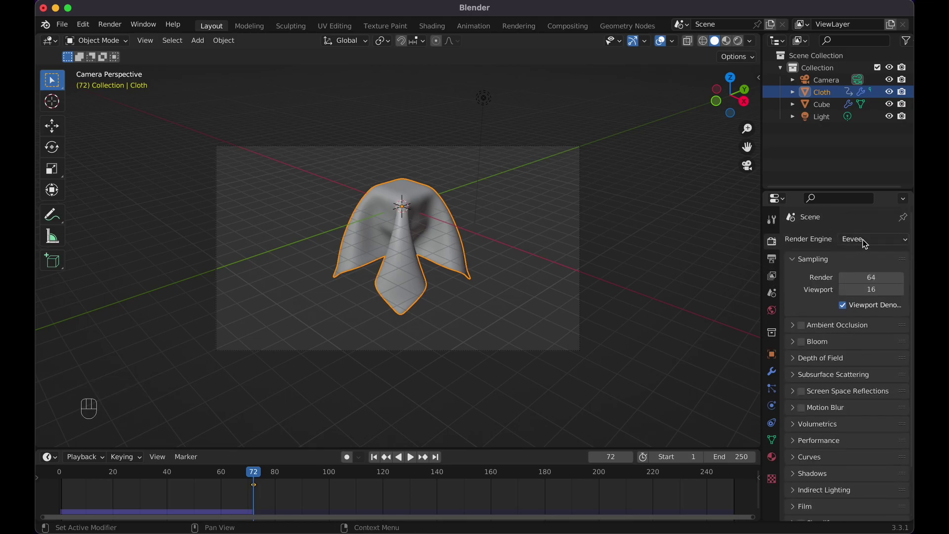
drag(865, 240, 852, 283)
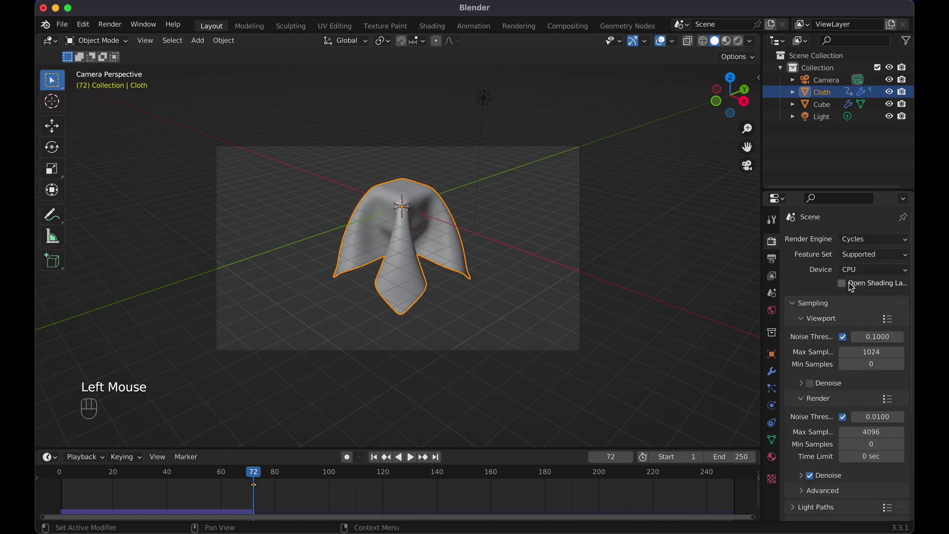
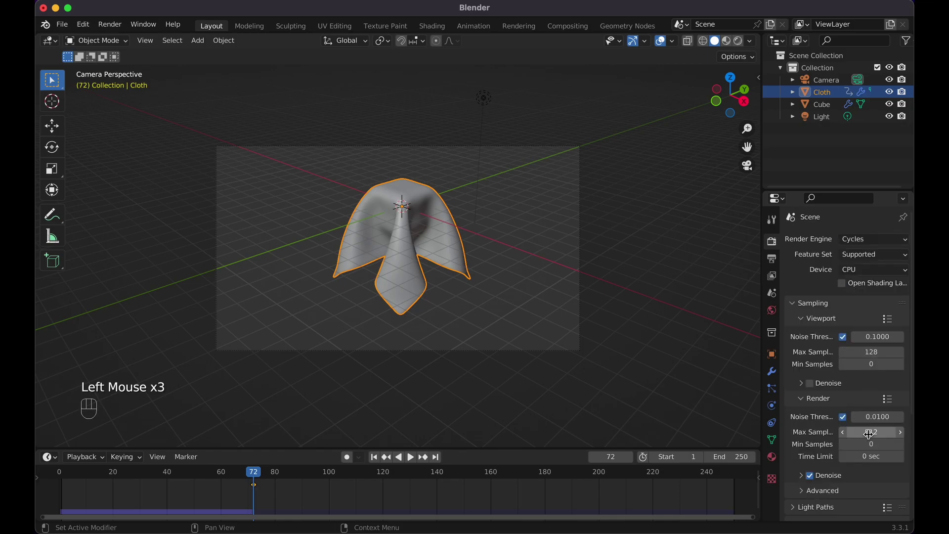
click(744, 43)
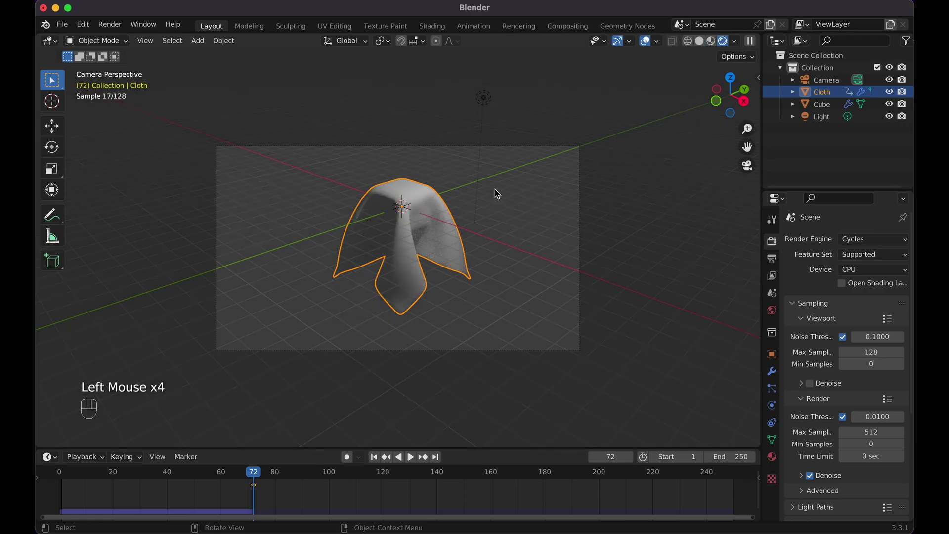
drag(115, 30, 170, 105)
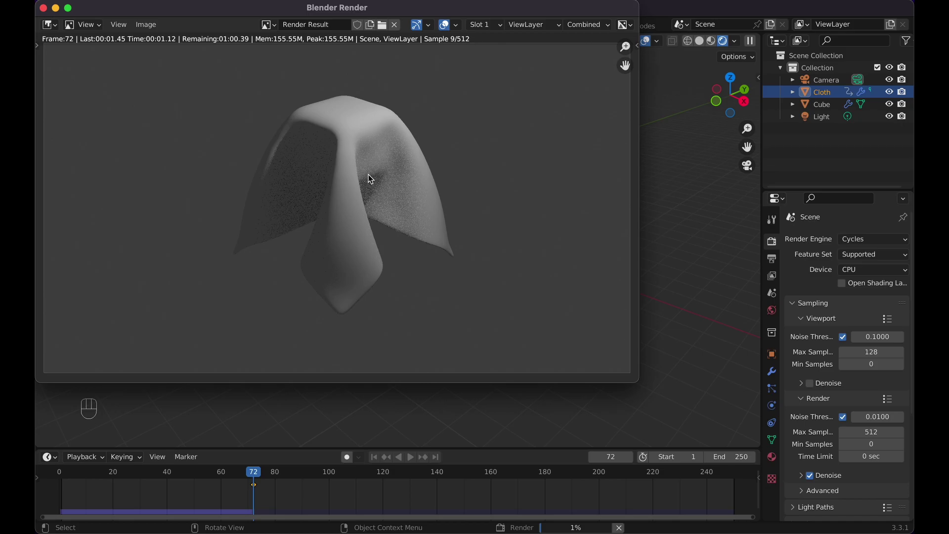